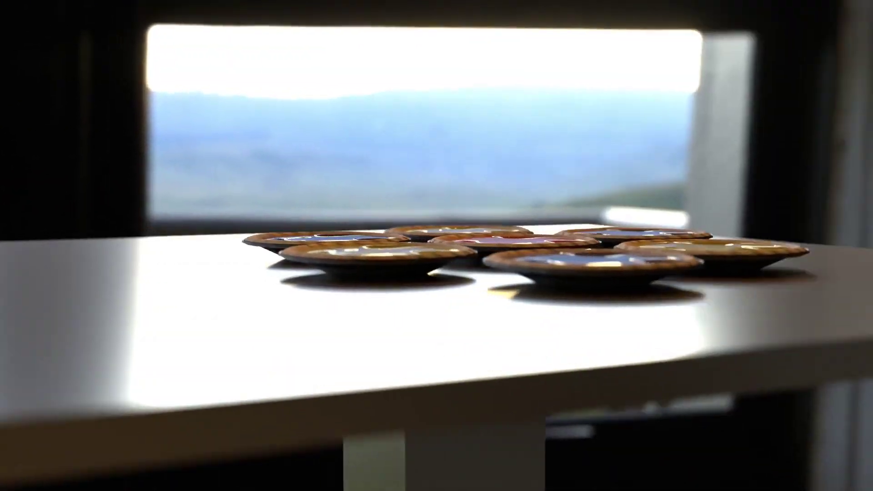
Add a mesh cube and scale it down to about 0.37 over the tart shell
middle_click(465, 296)
middle_click(414, 204)
click(179, 45)
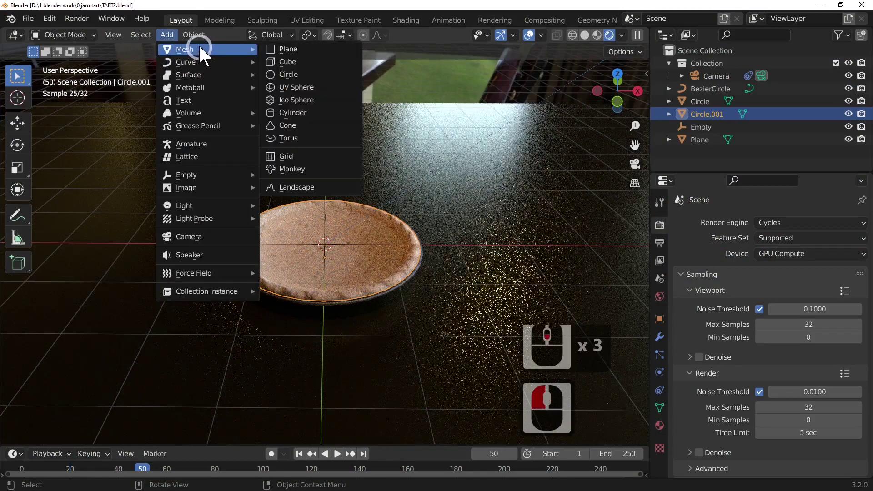
click(314, 69)
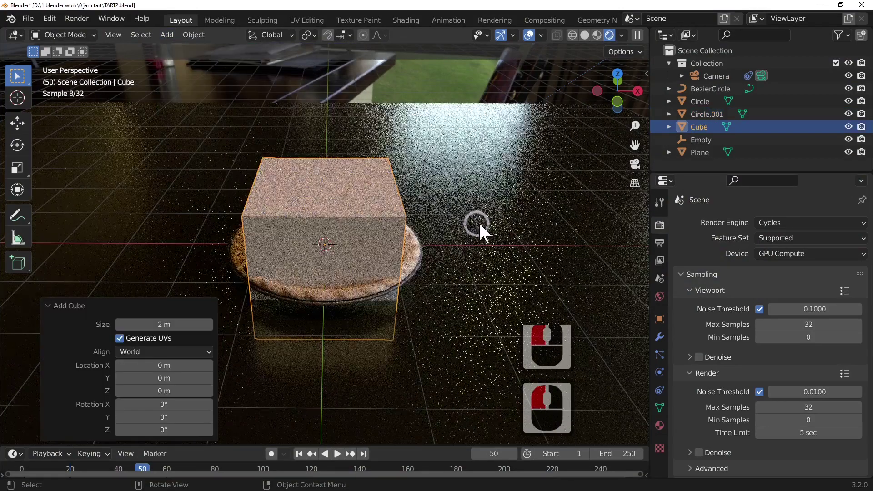
key(s)
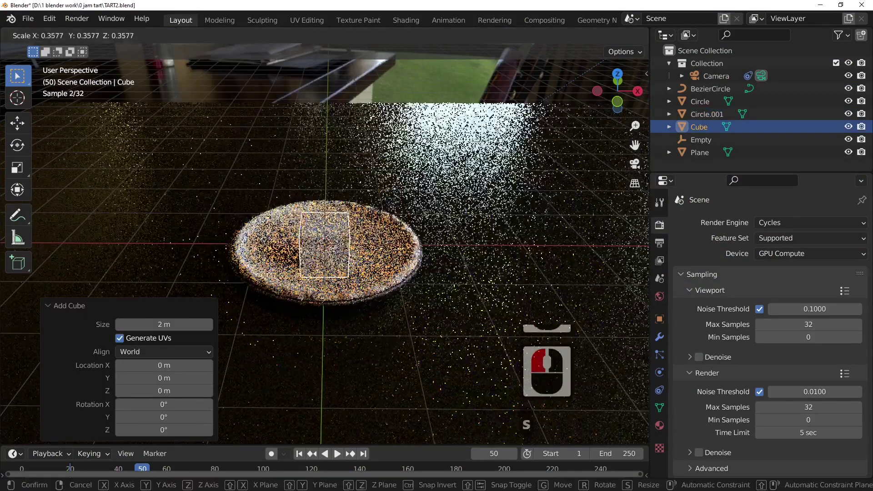
click(380, 218)
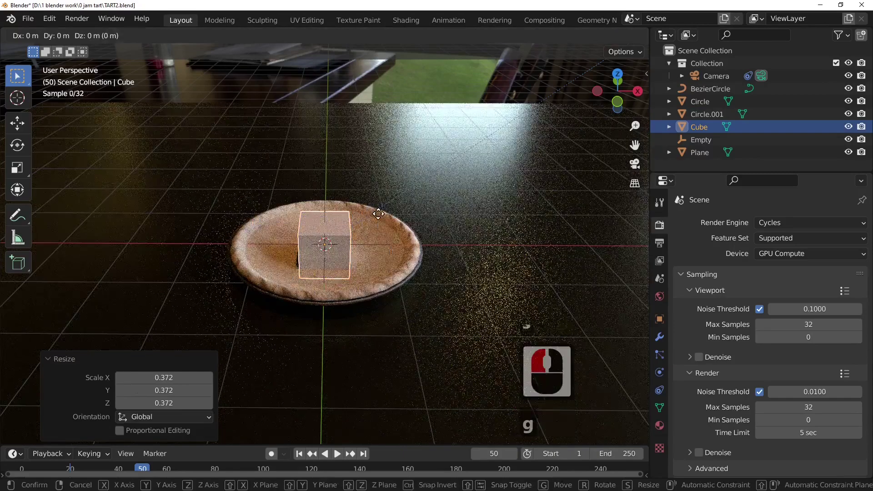
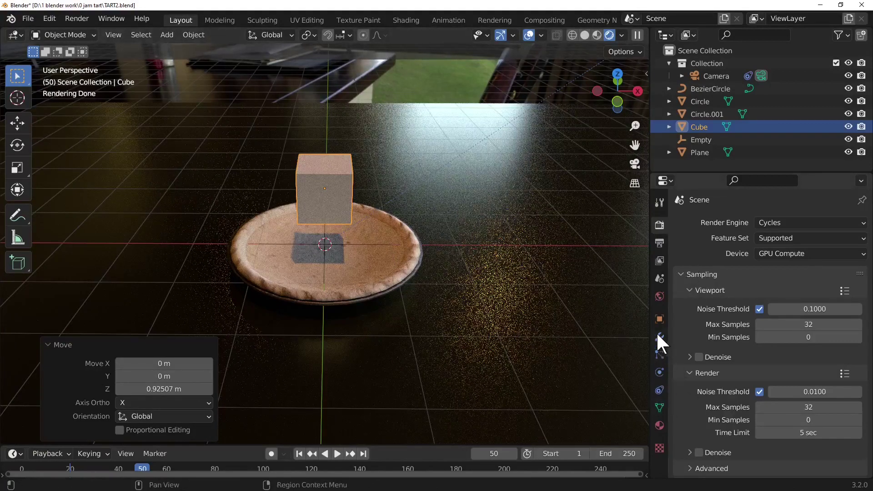
Add a Subdivision Surface modifier at viewport level 3 and apply it, rounding the cube into a sphere
drag(664, 338, 671, 413)
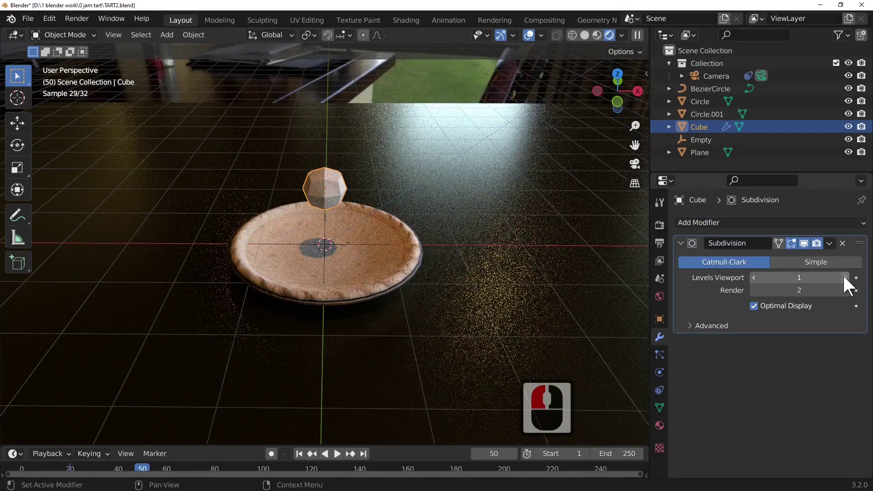
double_click(850, 284)
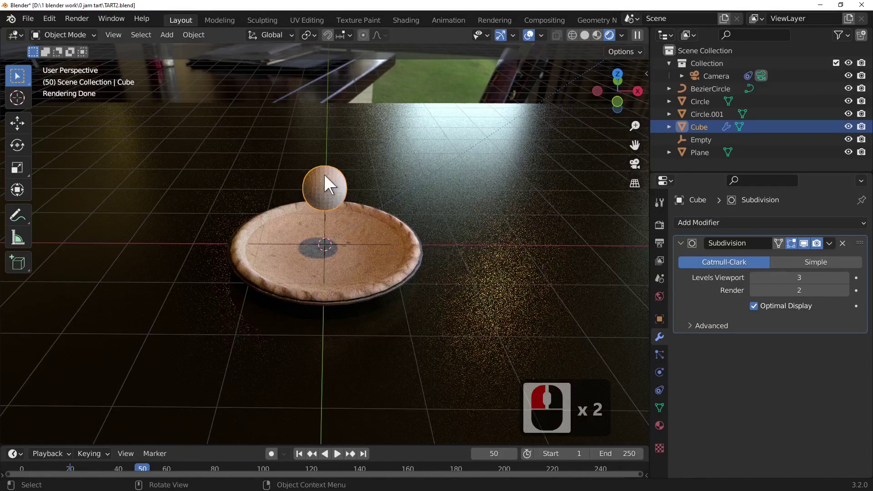
right_click(330, 182)
click(329, 182)
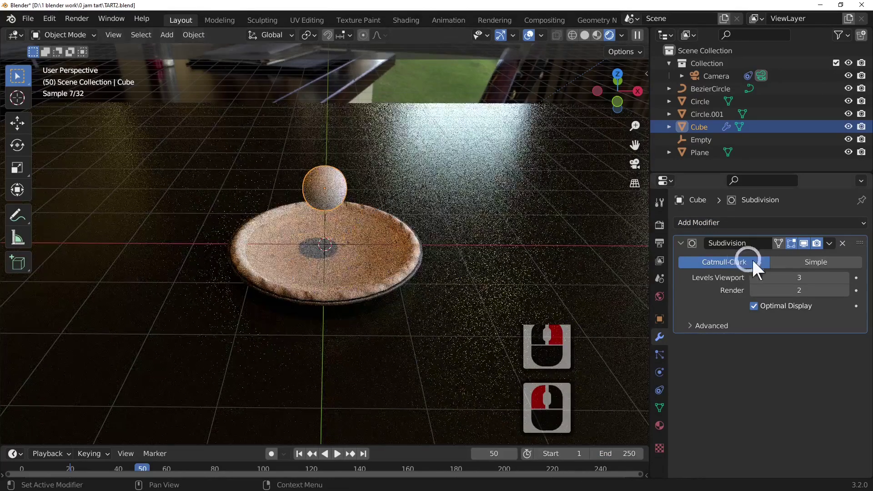
click(834, 244)
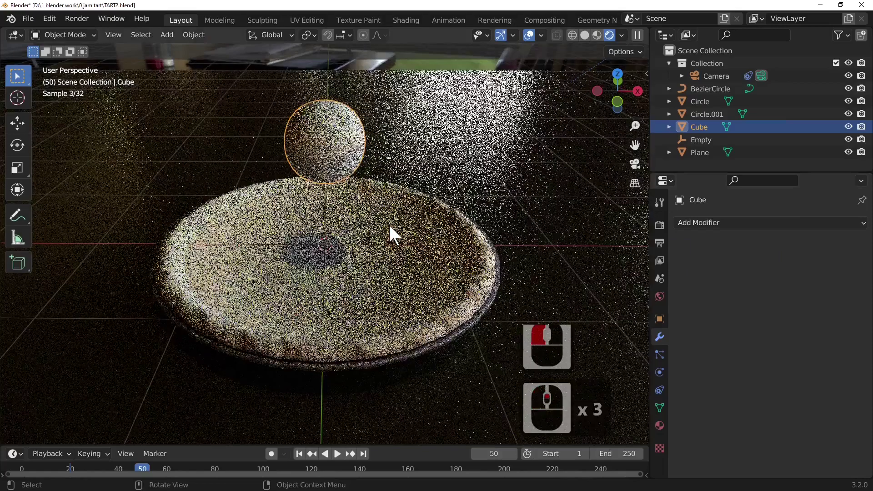
click(342, 140)
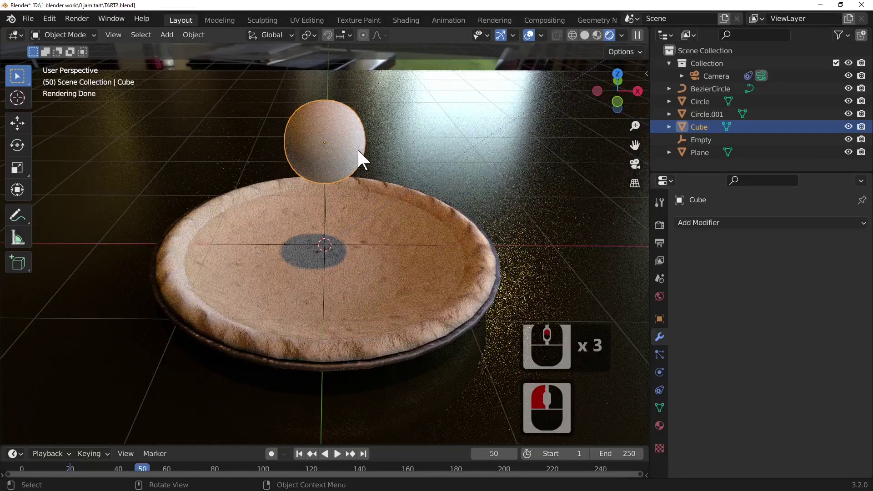
Flatten the sphere along Z into a thin disc and widen it to fill the tart shell
key(Tab)
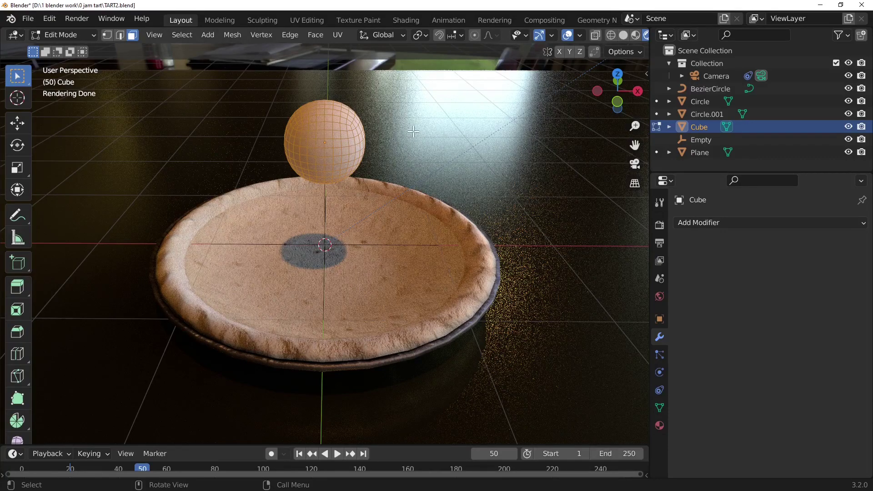
key(Tab)
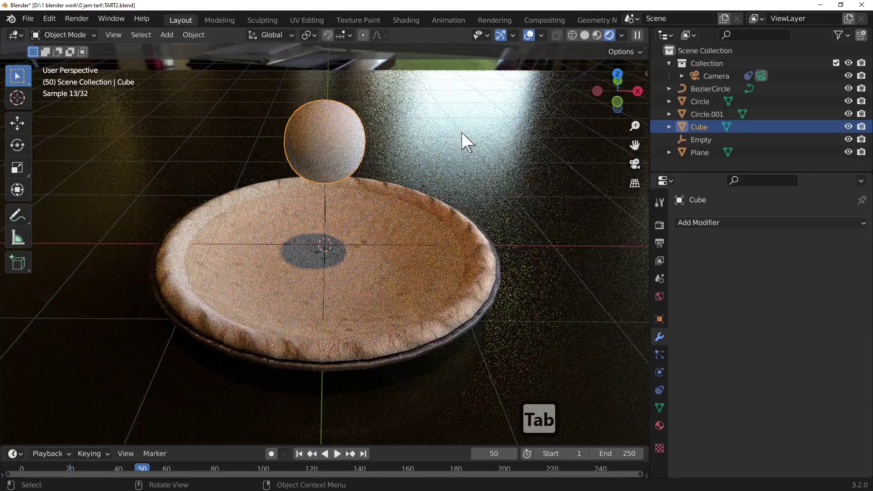
text(sz)
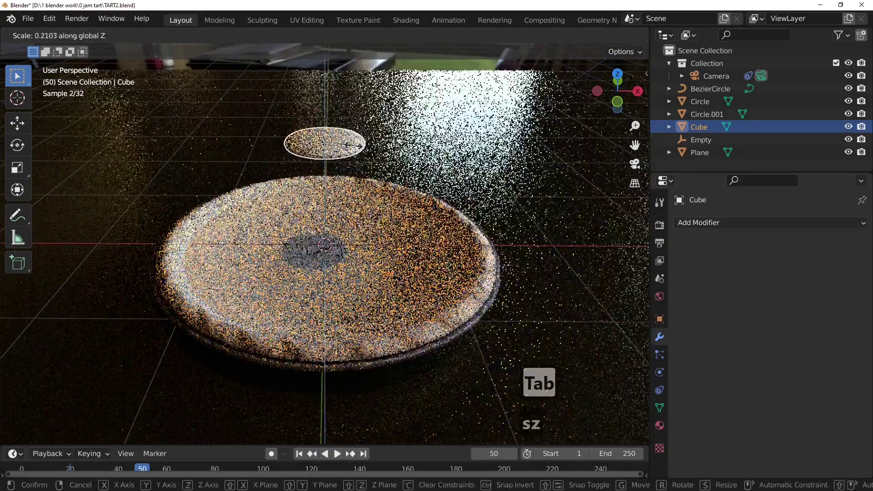
click(349, 152)
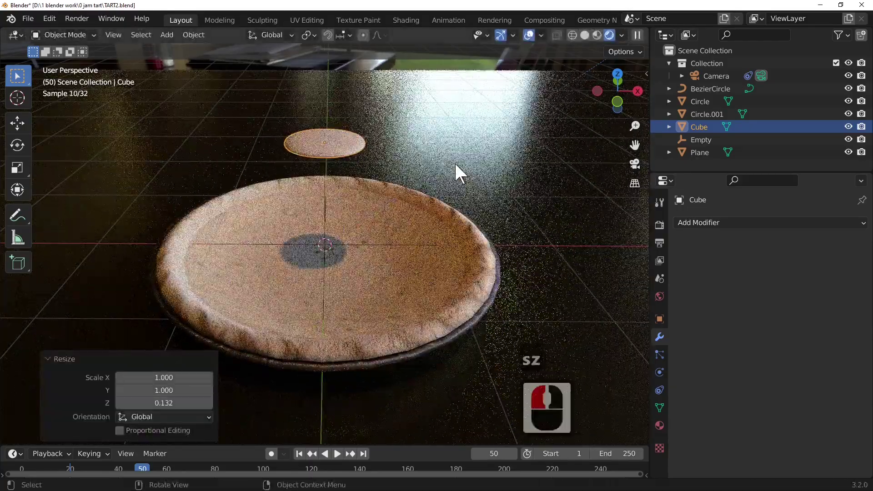
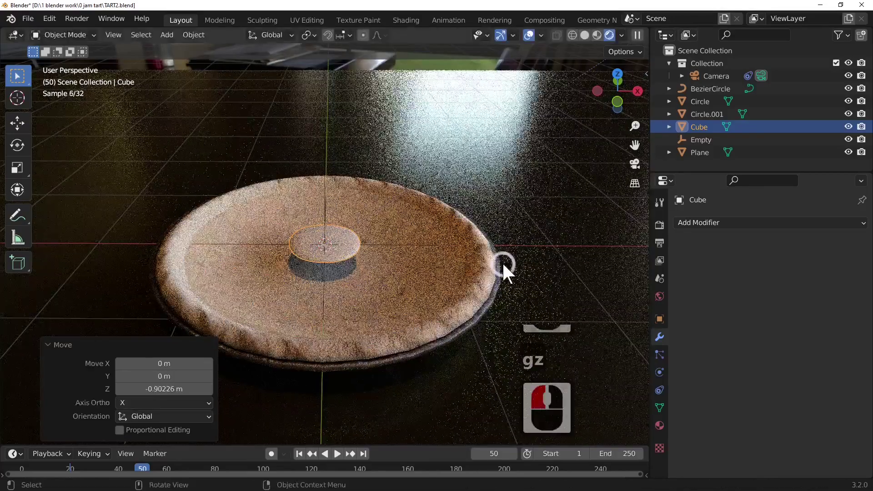
key(s)
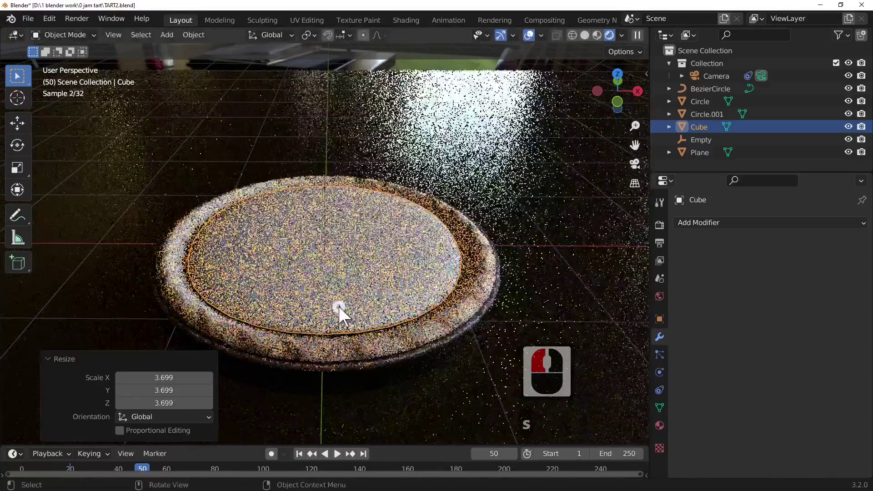
drag(342, 312, 464, 291)
middle_click(466, 319)
key(s)
key(z)
click(397, 291)
middle_click(393, 296)
Rescale the filling disc to about 1.1 so it sits just inside the crust rim
key(Tab)
key(Tab)
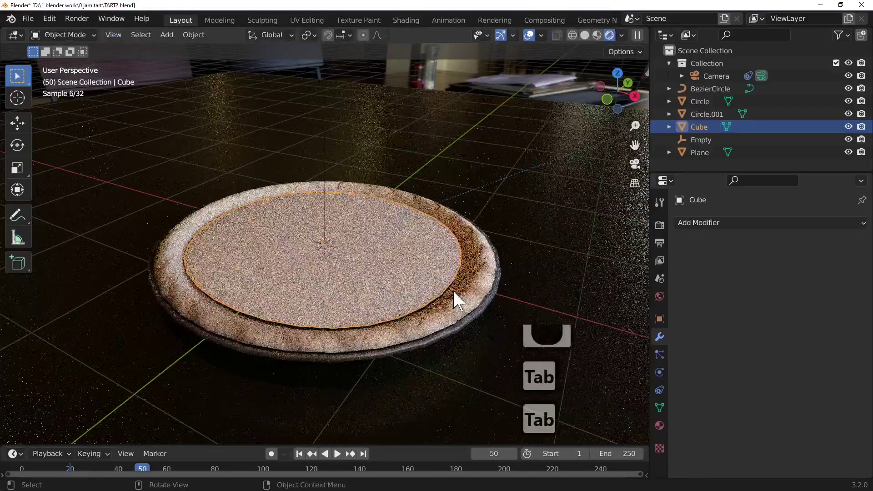
key(s)
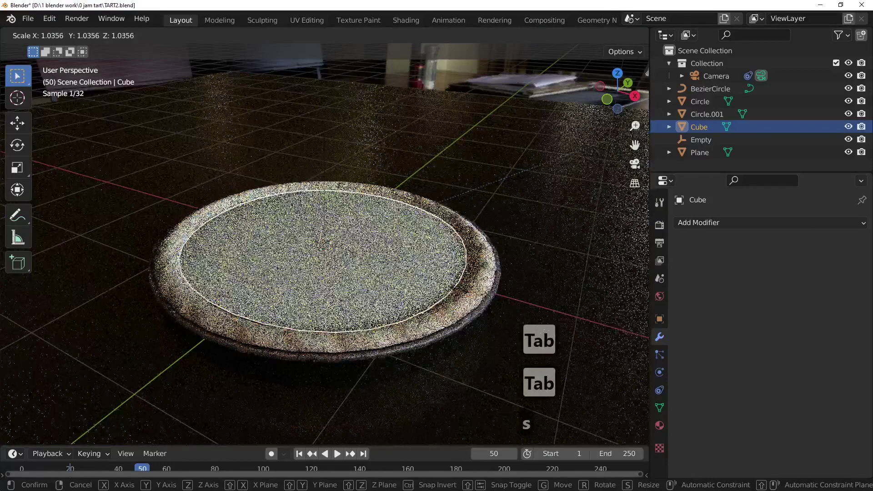
drag(474, 293, 555, 274)
key(Tab)
key(Tab)
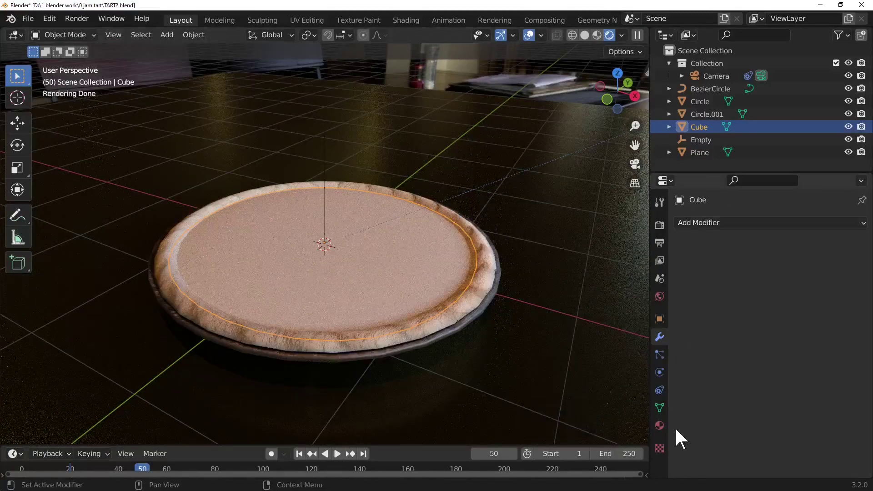
Create a new material on the disc and name it jam
click(662, 432)
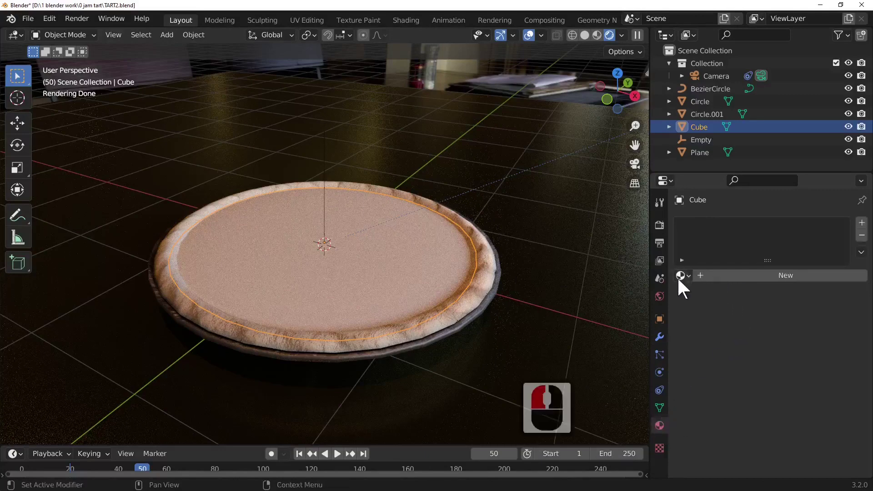
click(718, 275)
click(714, 284)
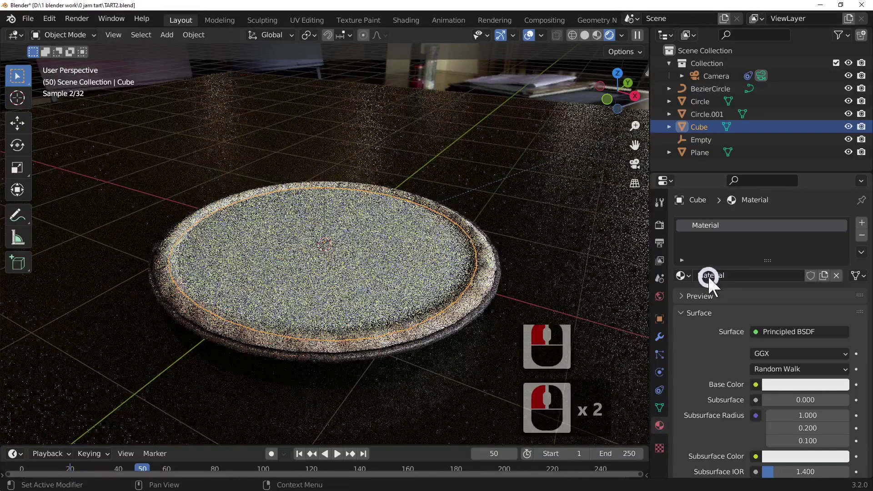
double_click(718, 235)
text(jam)
key(Return)
Set the jam base colour to red and move to the Shading workspace
scroll(up, 3)
click(812, 393)
click(785, 301)
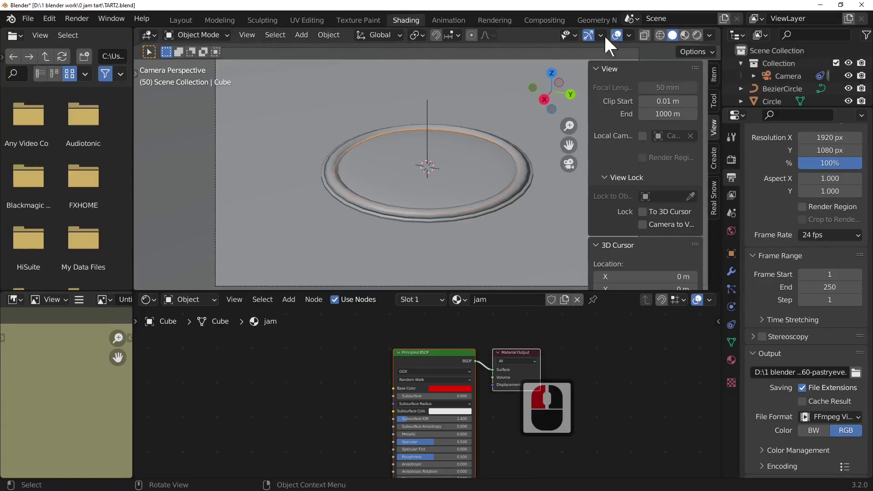
Switch the viewport to rendered preview and make the jam surface fully glossy
middle_click(523, 36)
middle_click(522, 37)
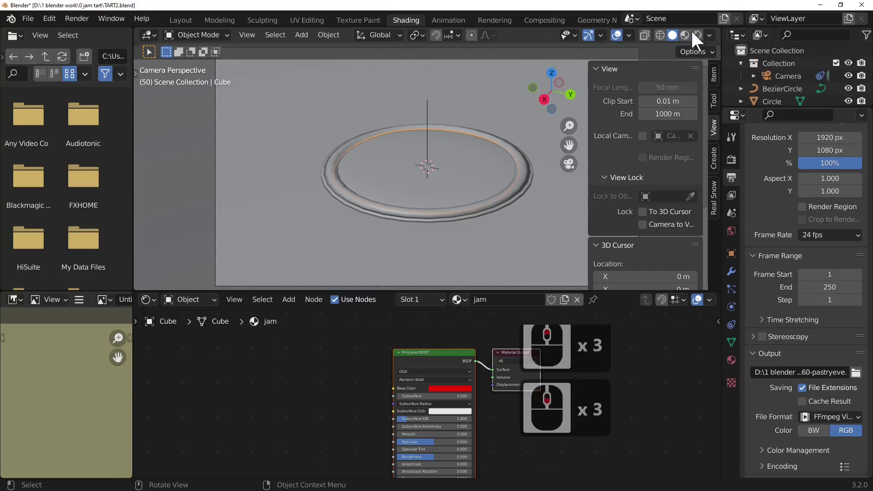
click(701, 39)
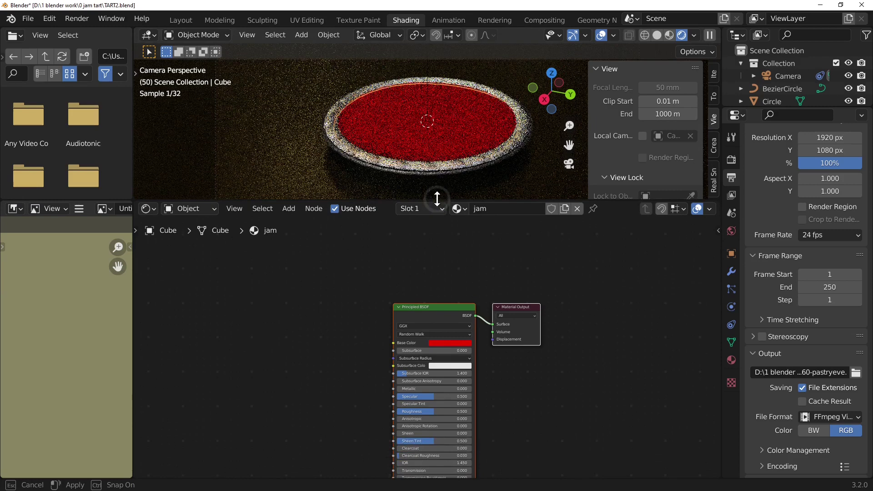
click(440, 193)
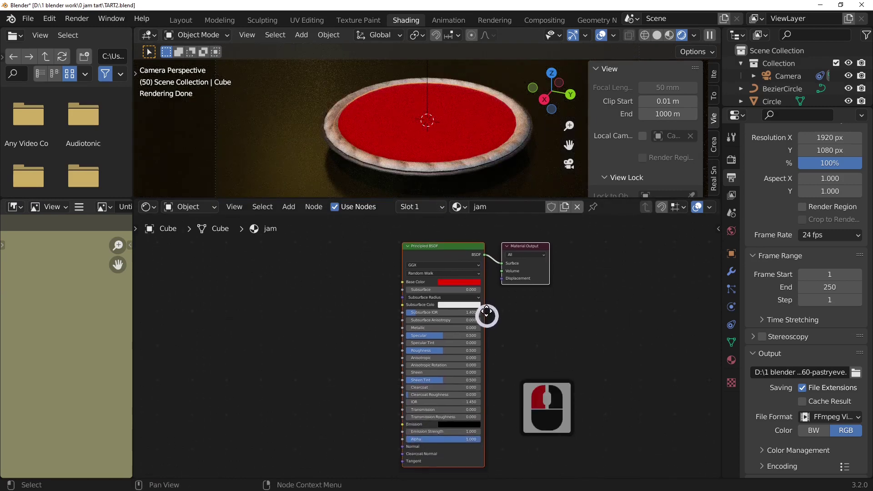
middle_click(476, 308)
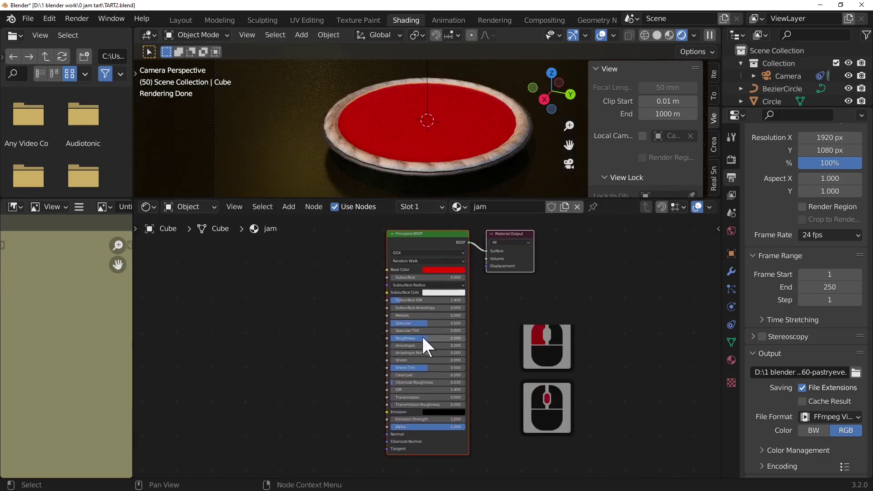
click(396, 341)
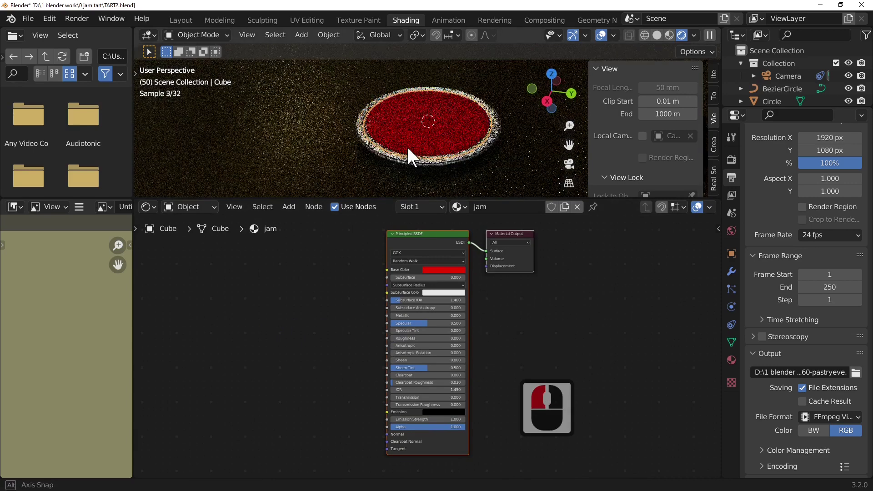
Set the jam's transmission and alpha to 0.5 so it renders as translucent red filling
middle_click(408, 151)
scroll(up, 3)
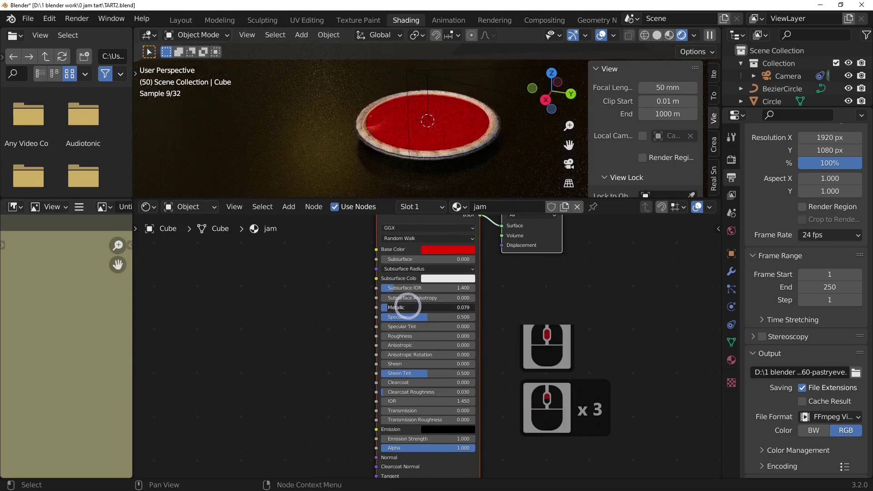
click(394, 311)
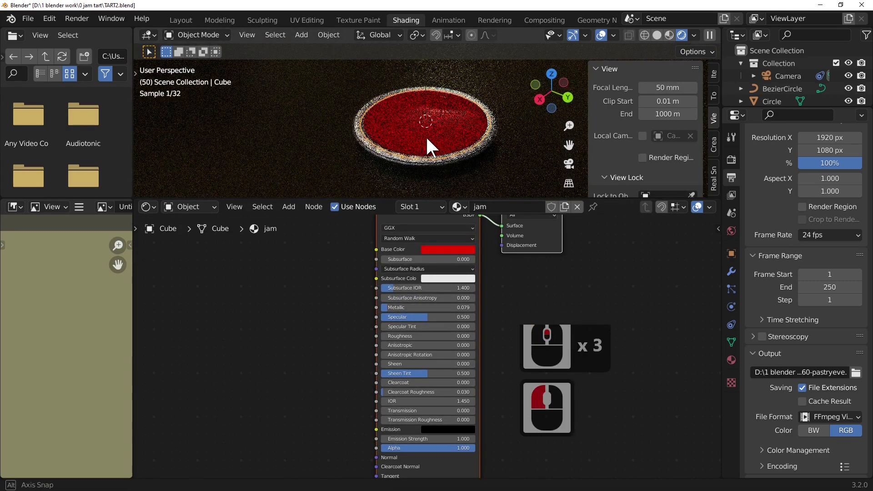
middle_click(436, 140)
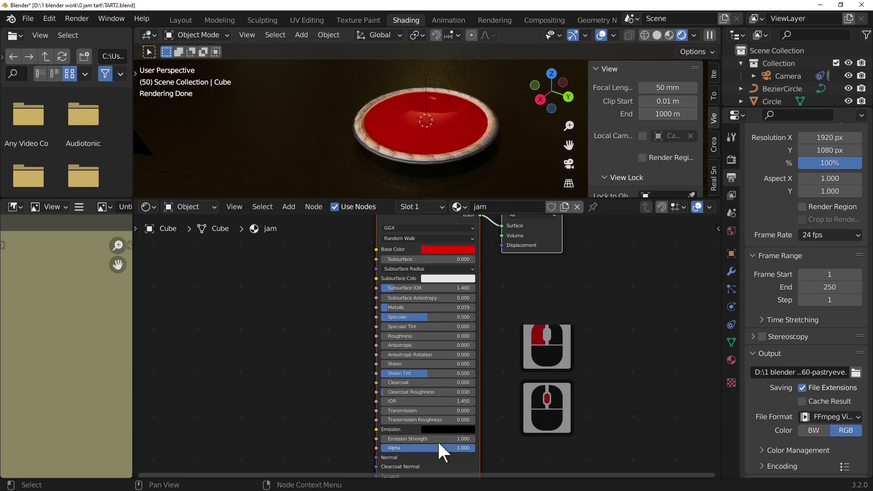
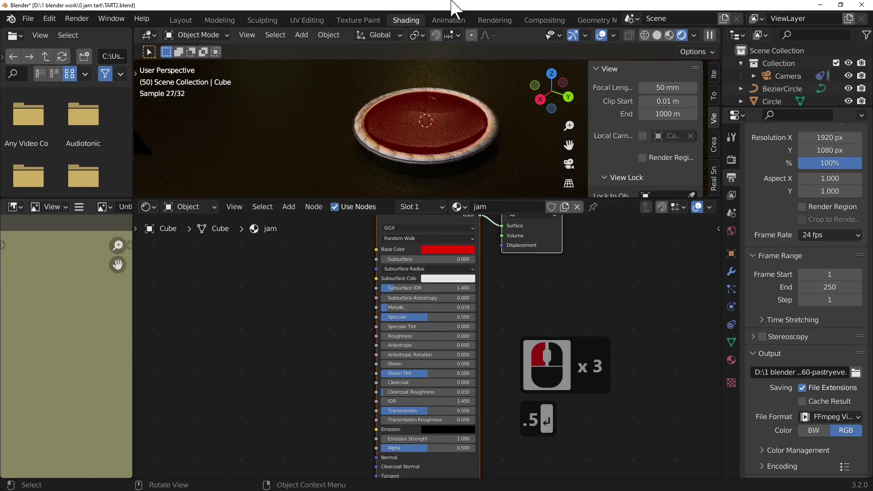
middle_click(448, 133)
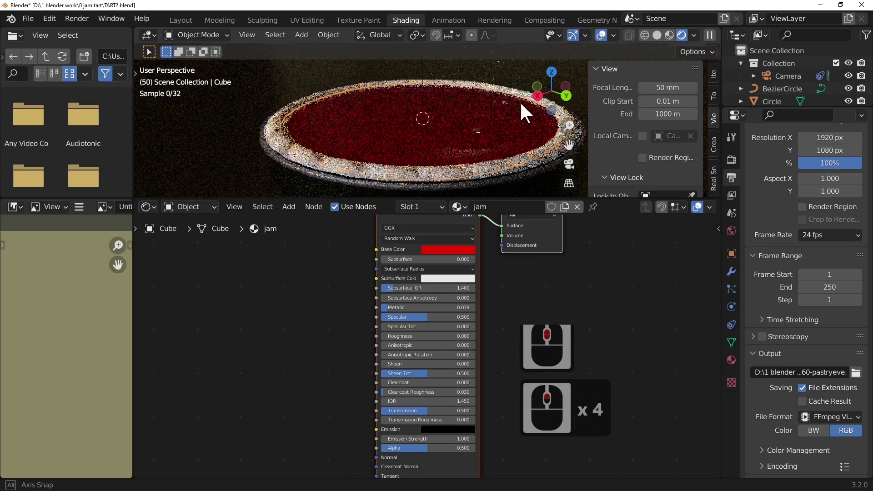
middle_click(526, 107)
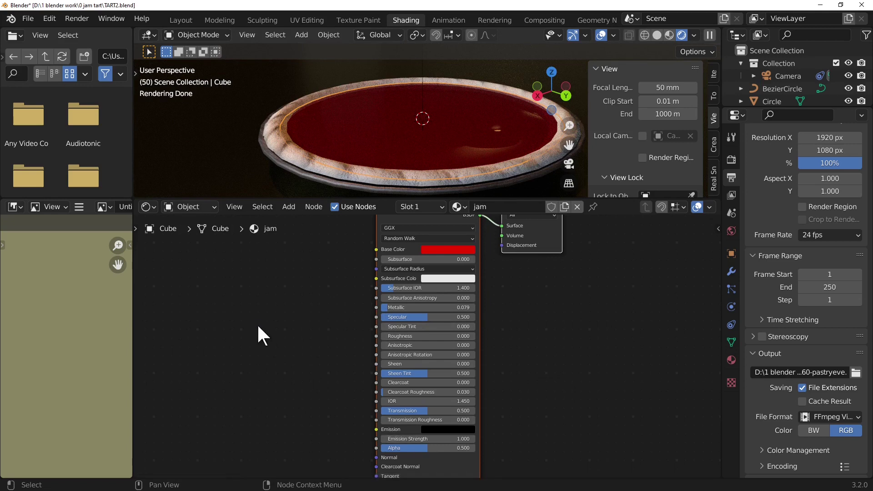
middle_click(294, 351)
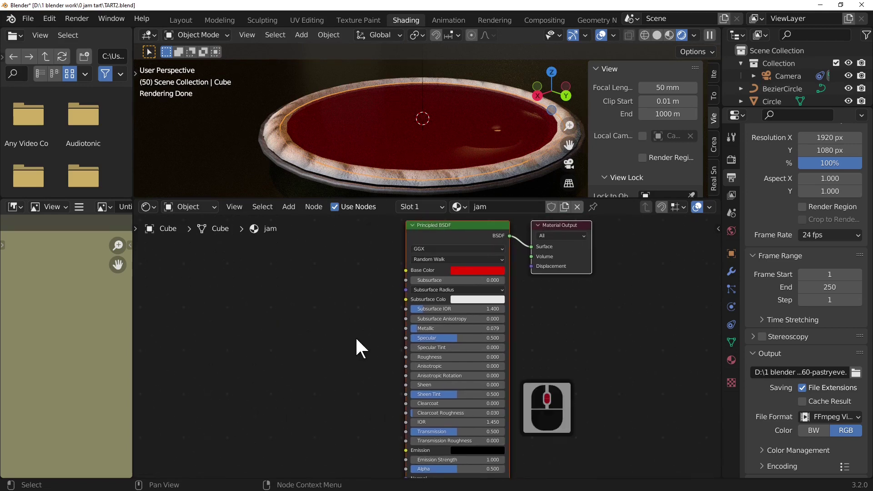
Add a Bump node fed by the Musgrave texture height and wire its normal into the Principled BSDF
scroll(down, 3)
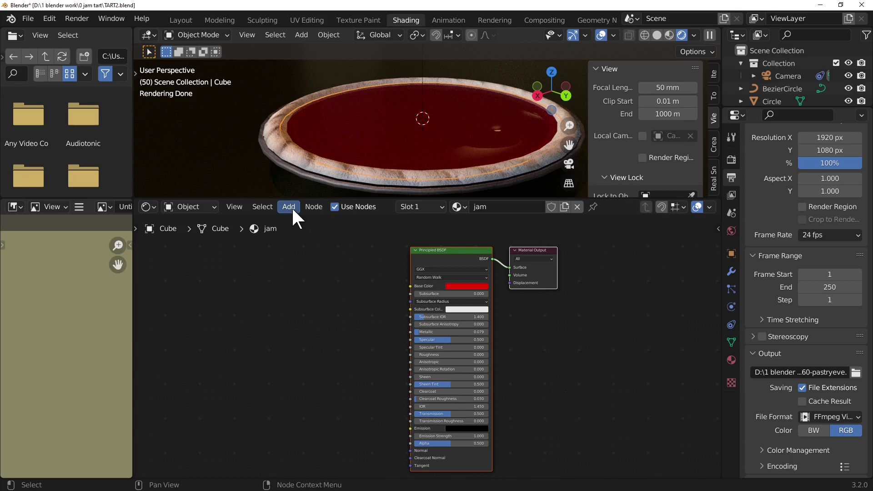
click(296, 213)
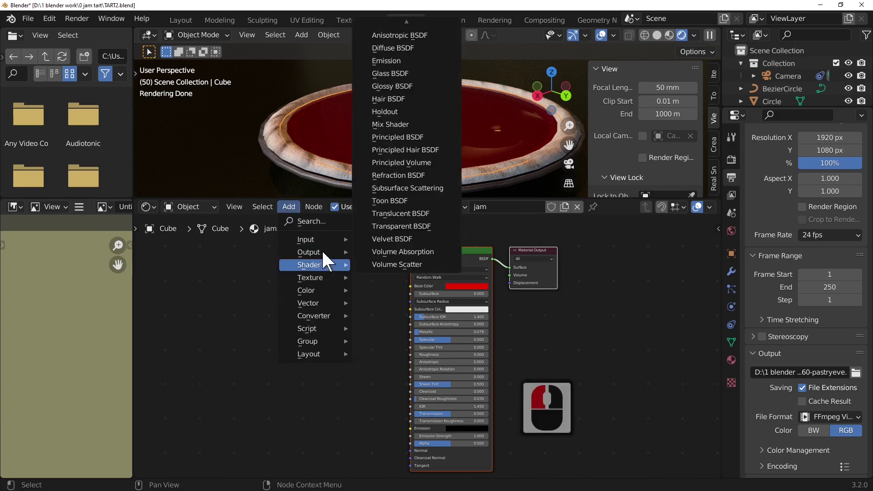
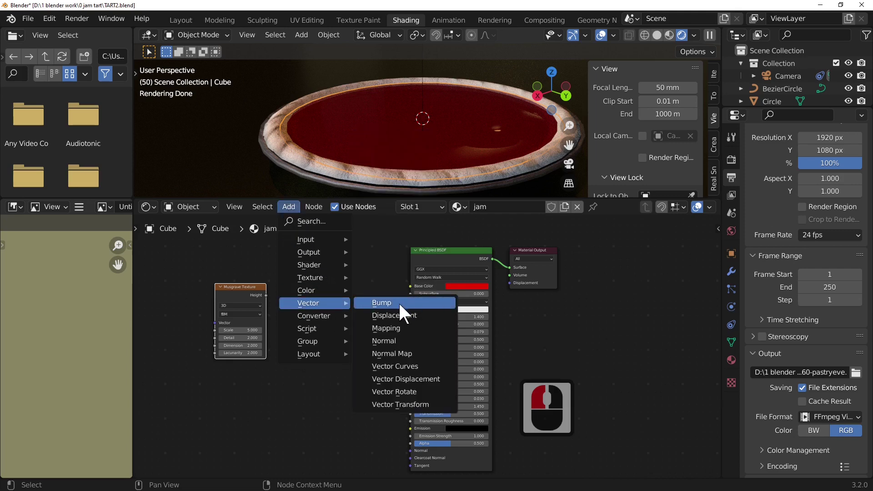
click(406, 308)
click(305, 329)
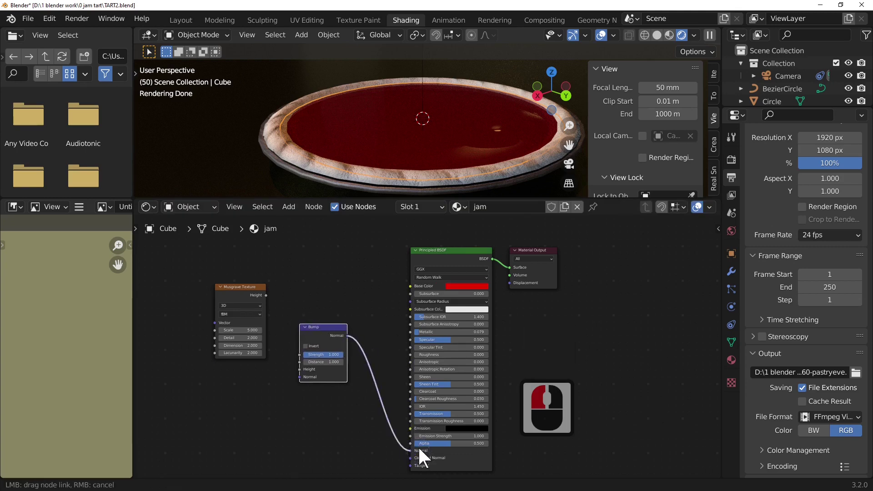
click(423, 454)
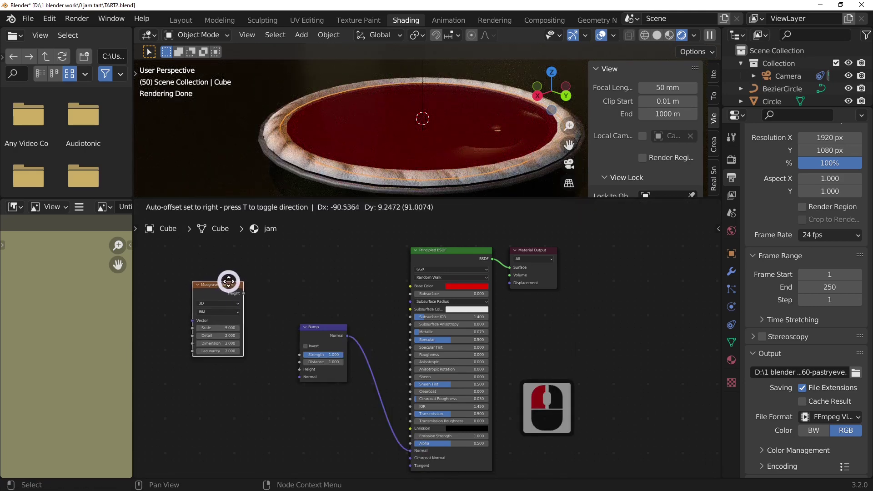
click(242, 286)
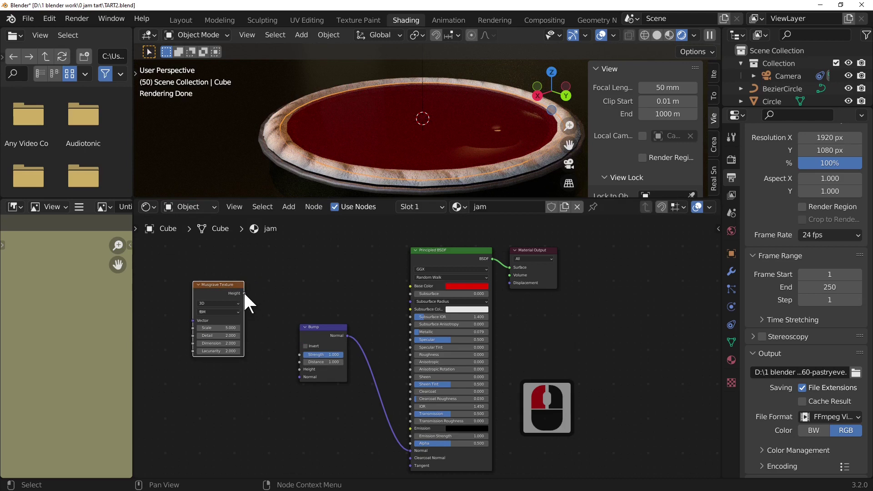
click(309, 373)
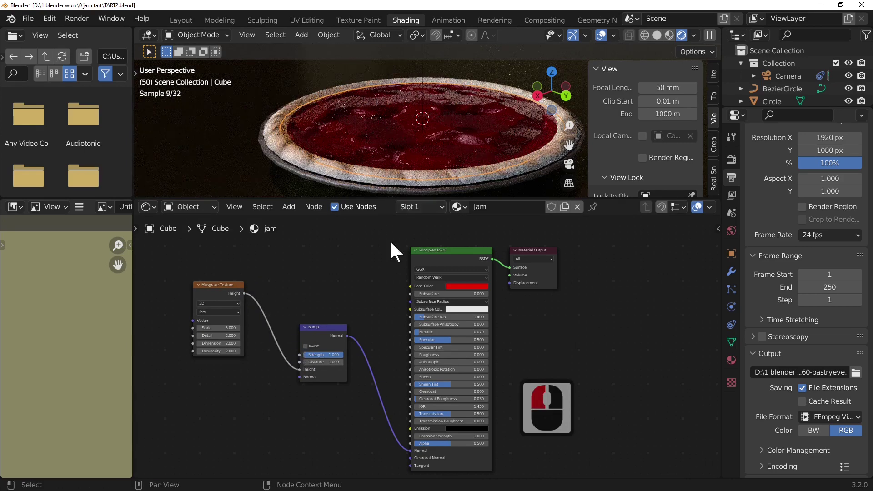
Tune the Musgrave texture to scale 3, detail 9.4, dimension 5.2 and lacunarity 6.6 for rippled jam
middle_click(435, 153)
middle_click(496, 171)
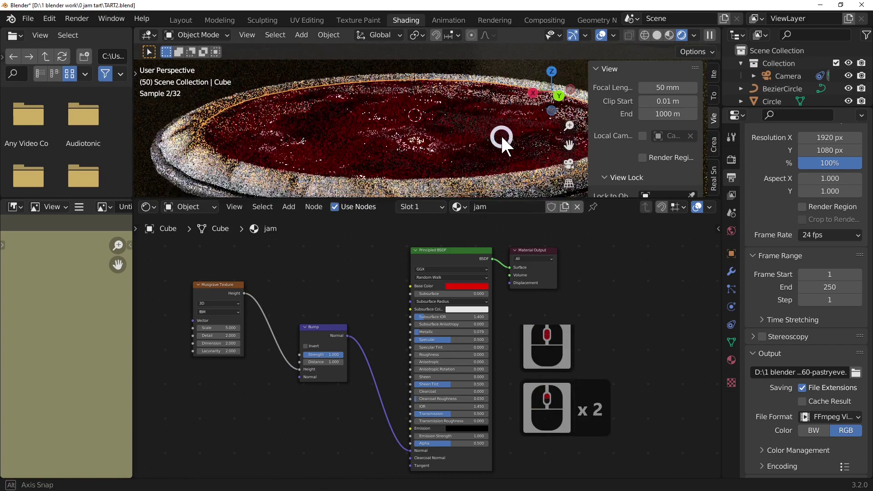
middle_click(508, 141)
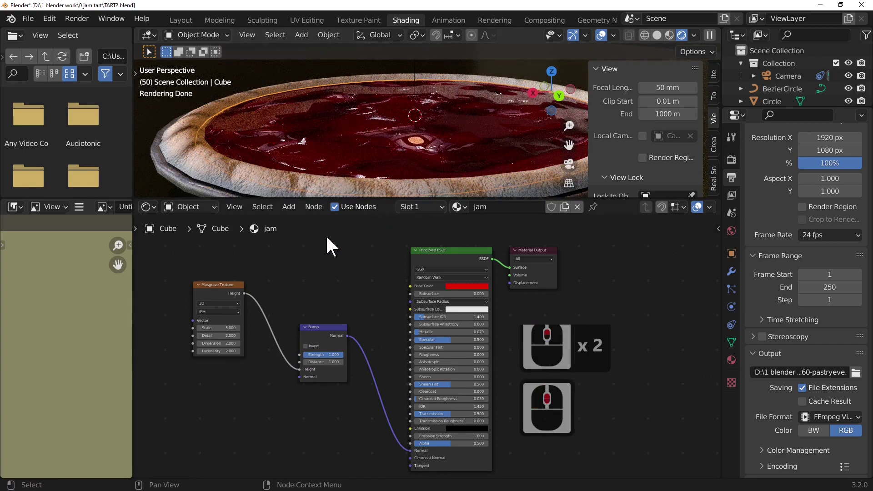
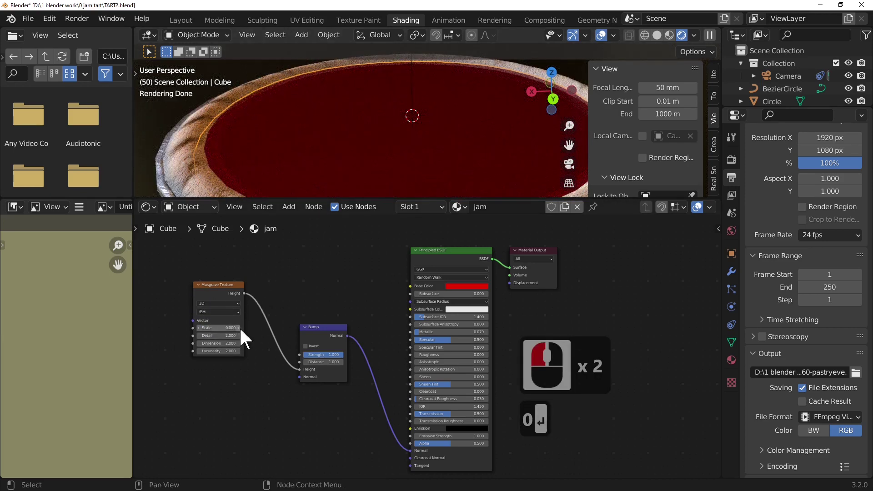
click(247, 333)
double_click(247, 333)
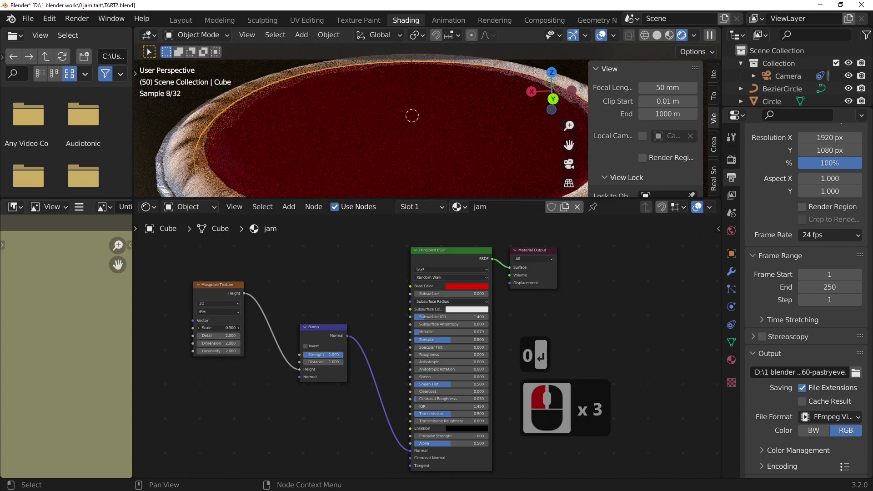
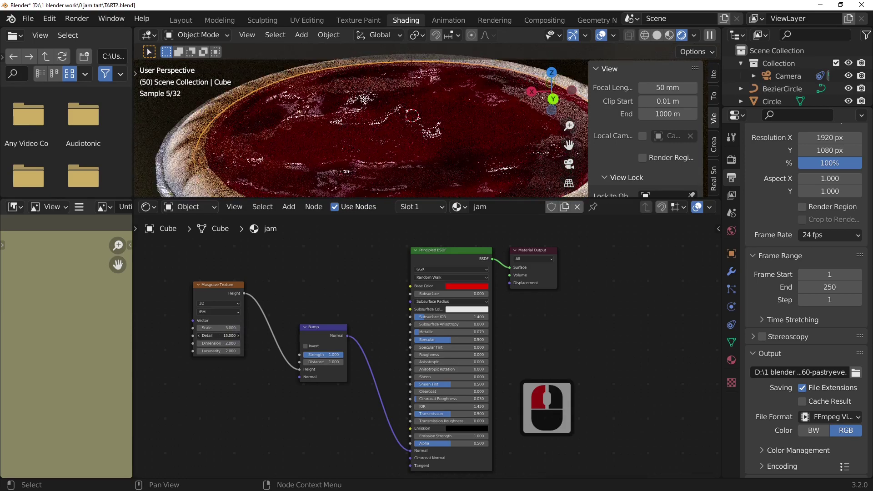
click(393, 127)
middle_click(392, 115)
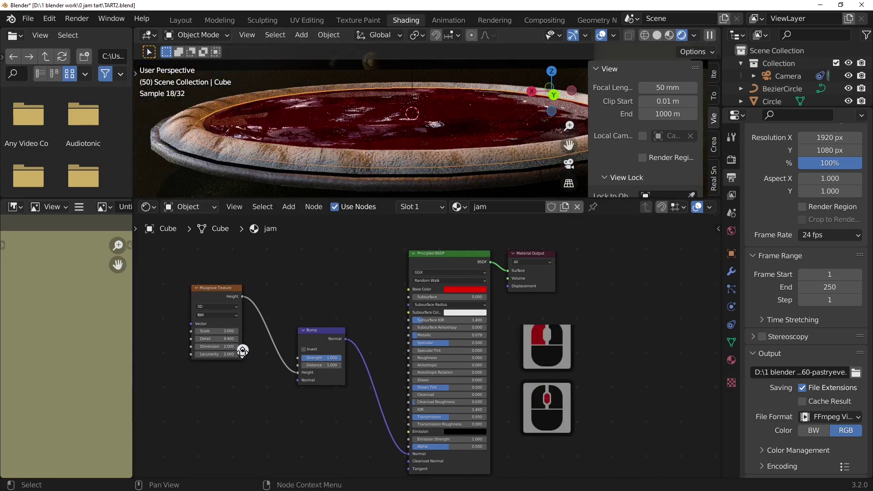
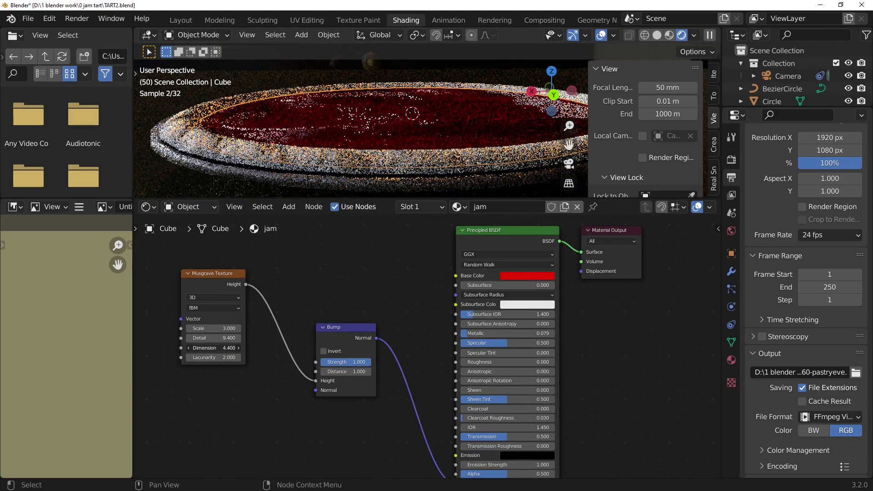
click(224, 352)
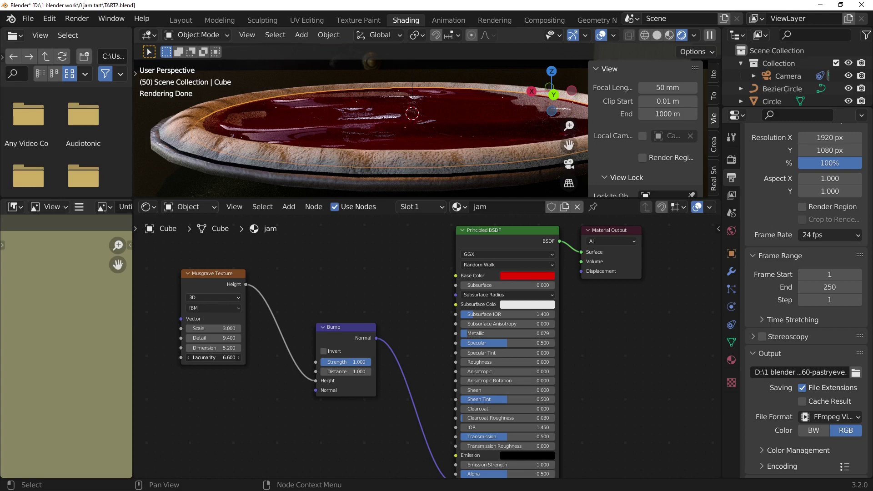
click(228, 365)
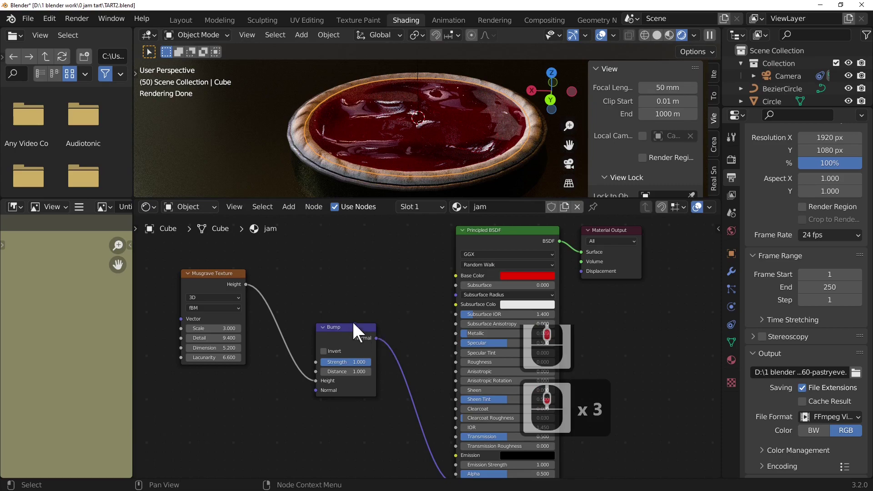
middle_click(408, 99)
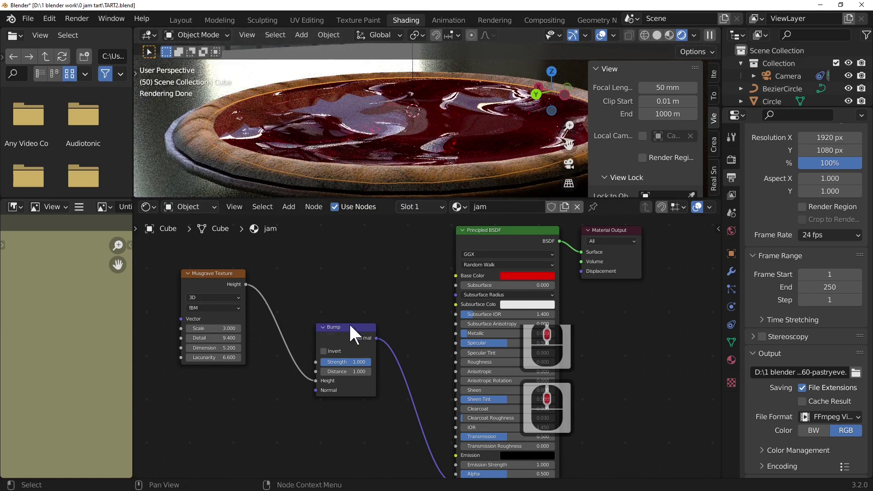
Select the Circle and the jam Cube together and join them into a single object
click(358, 355)
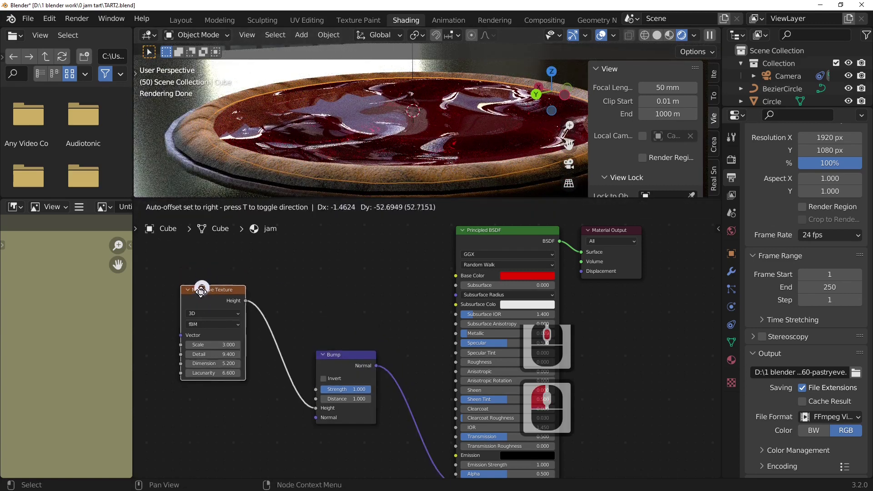
click(206, 300)
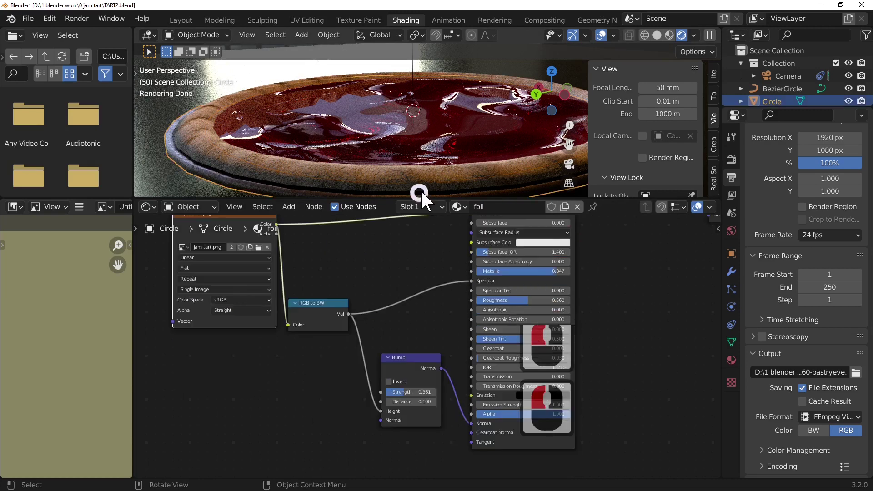
click(438, 195)
click(517, 192)
click(490, 147)
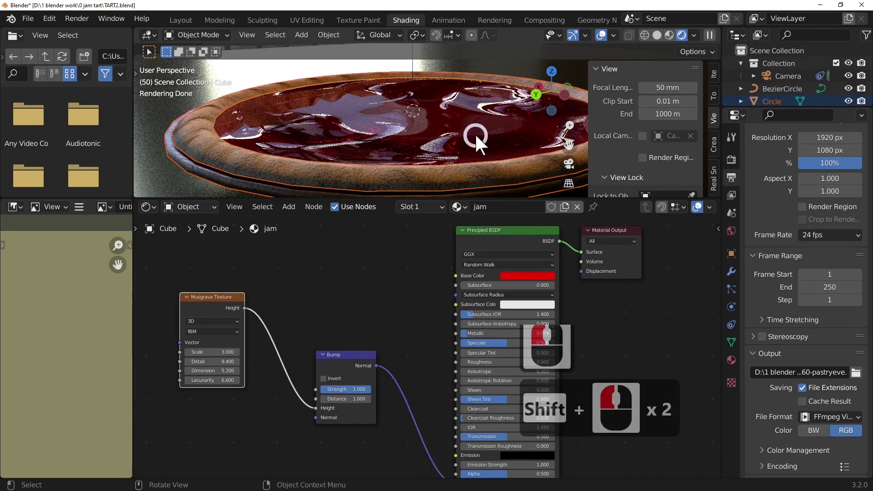
right_click(480, 141)
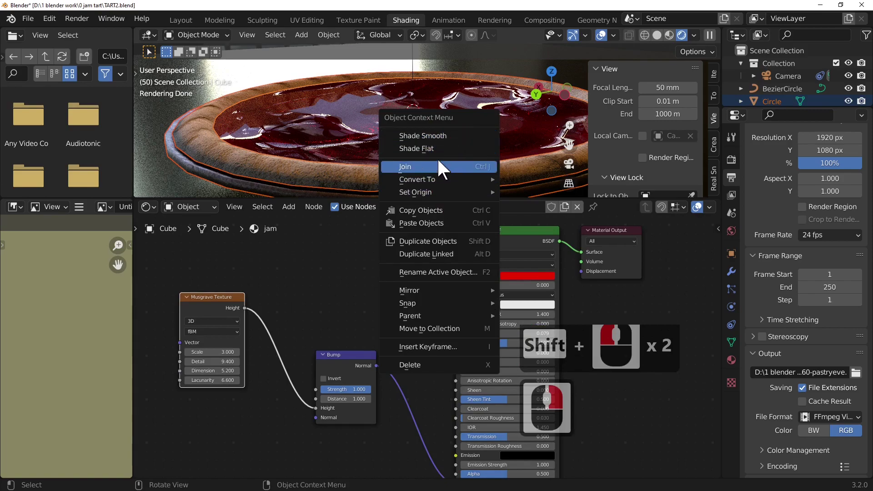
click(442, 165)
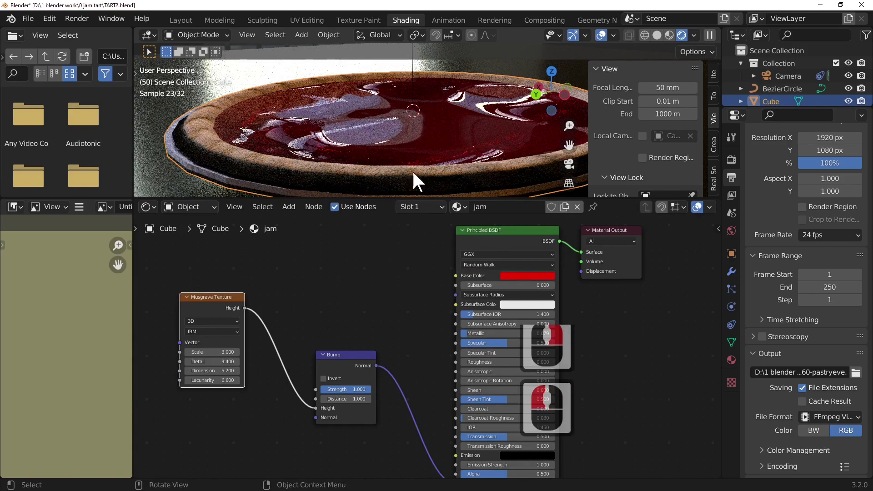
scroll(down, 3)
scroll(up, 3)
From camera view, set the camera's Track To constraint target to the Empty
key(0)
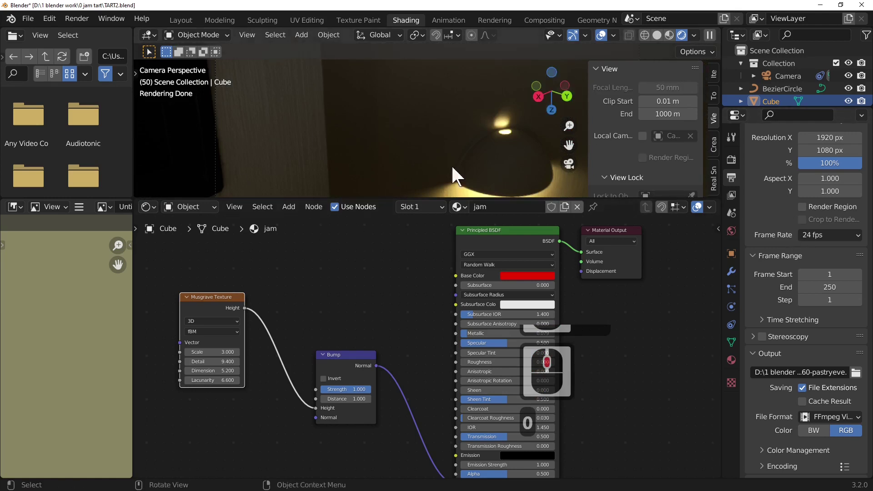
click(783, 77)
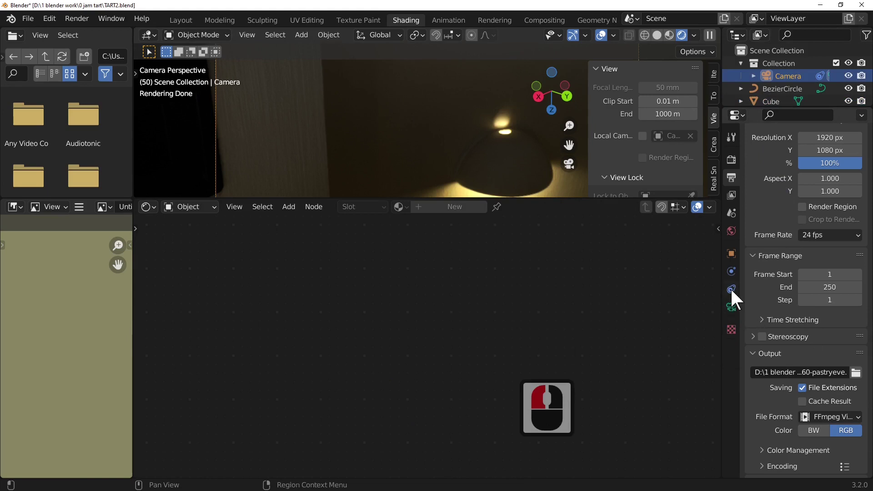
click(735, 297)
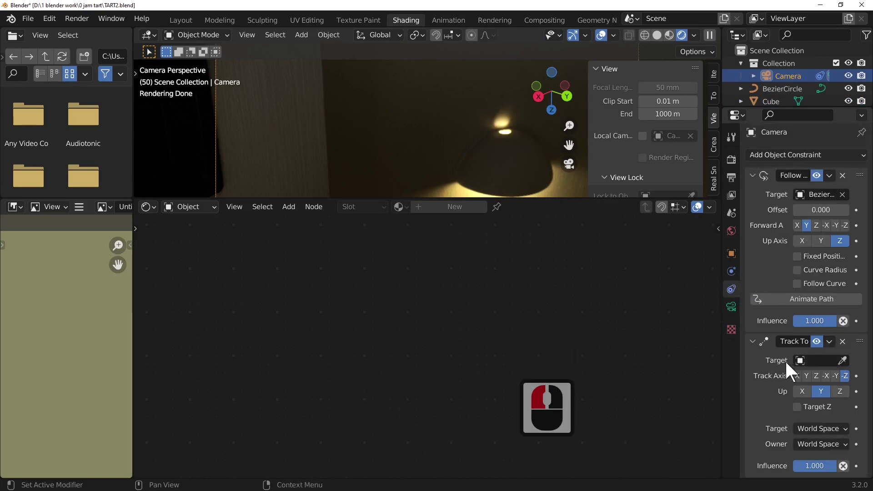
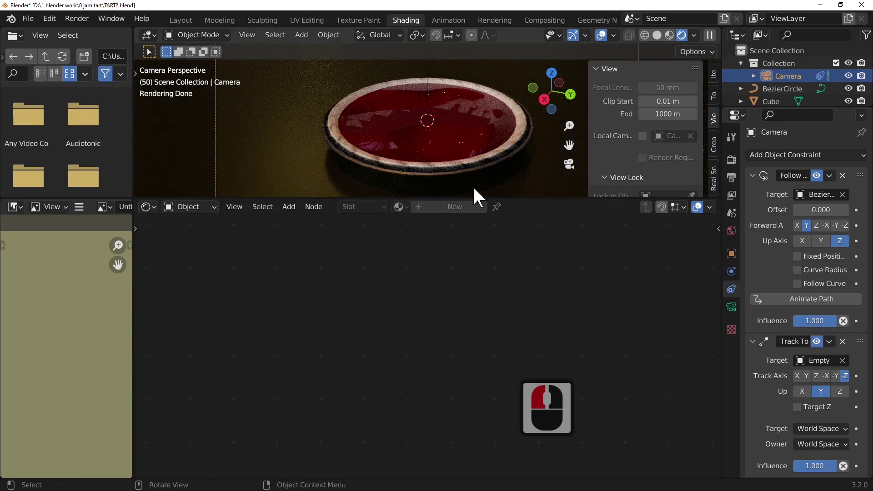
Orbit around the joined tart and select the Empty the camera tracks
middle_click(522, 184)
middle_click(485, 168)
middle_click(492, 178)
middle_click(501, 177)
click(433, 94)
click(311, 37)
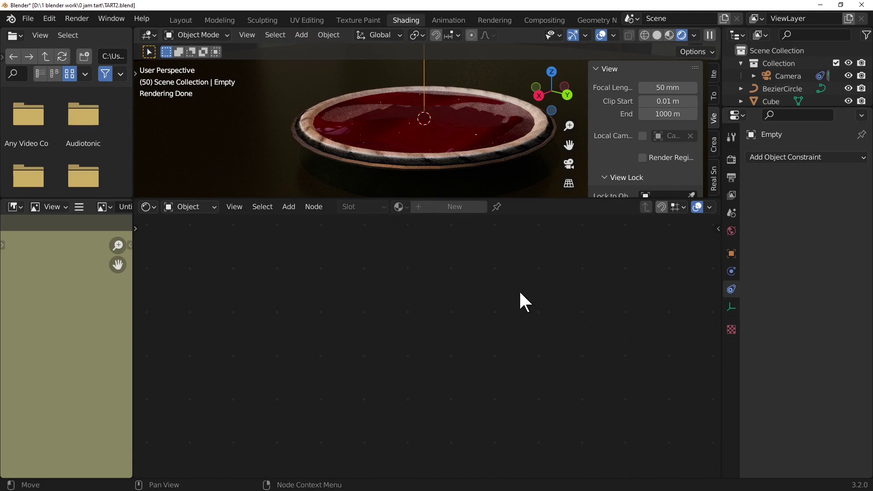
Select the tart and adjust the jam material's base colour
click(468, 150)
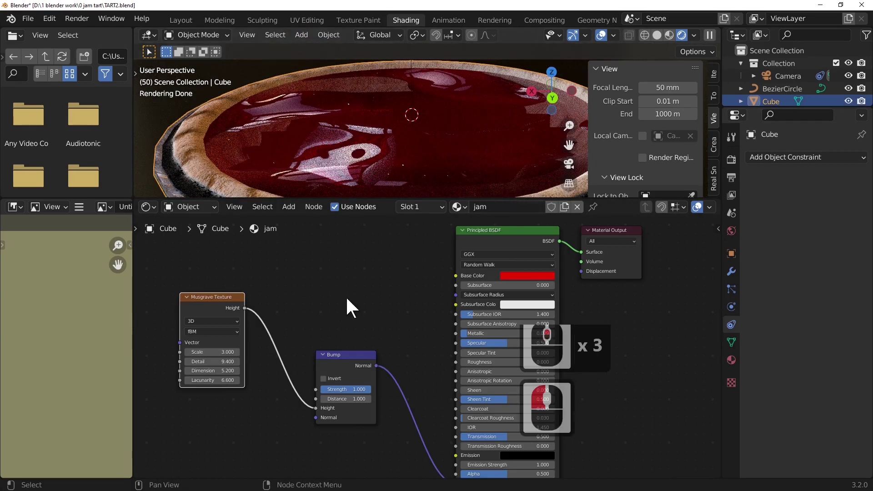
scroll(down, 3)
click(536, 280)
click(504, 215)
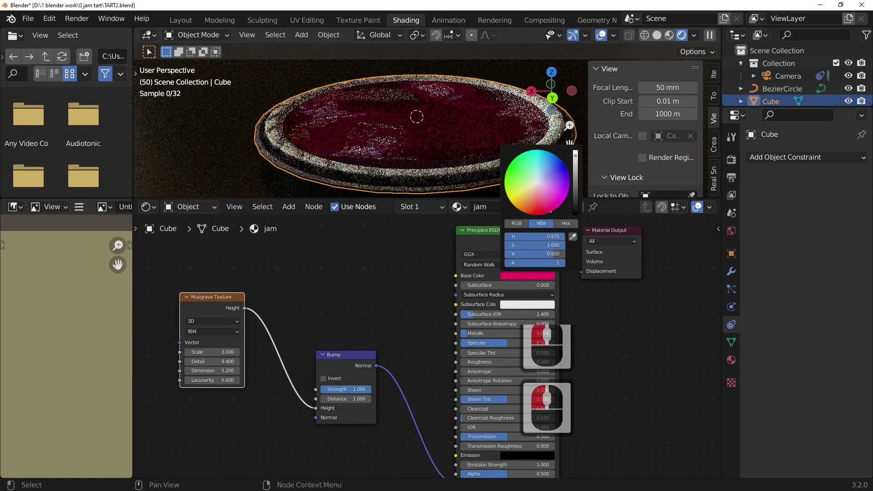
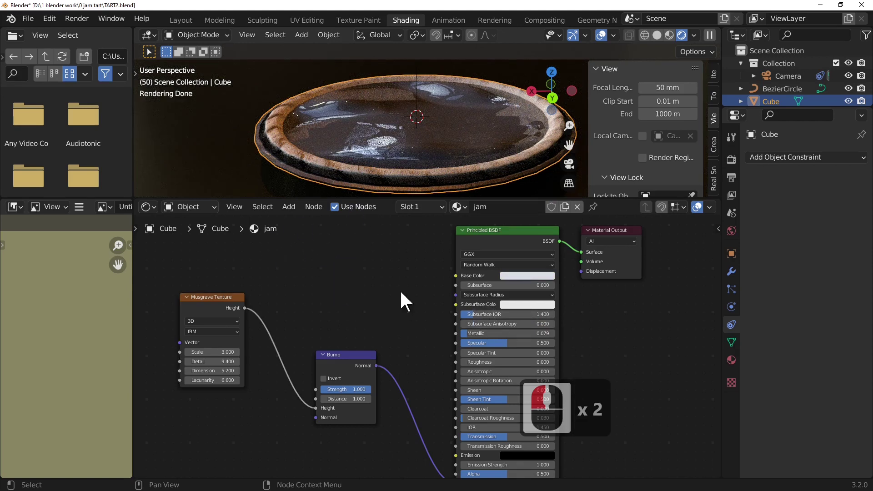
Add a ColorRamp with red, yellow, orange and purple constant stops feeding the jam base colour
click(301, 212)
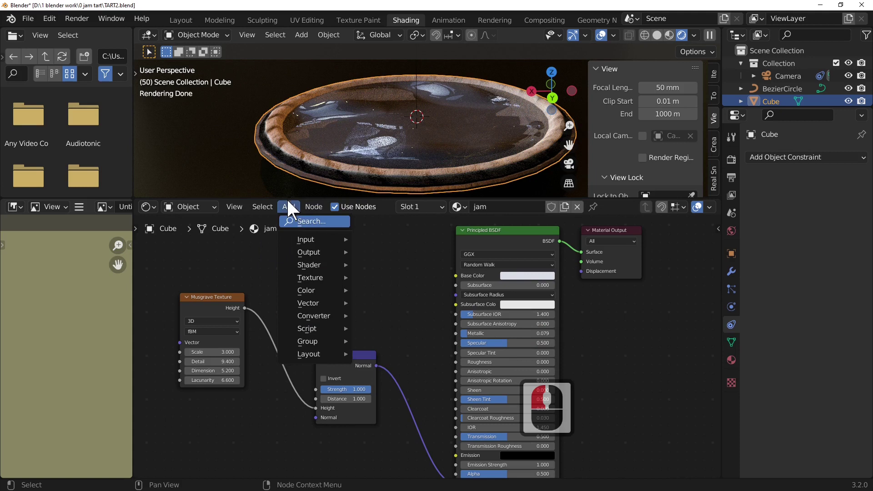
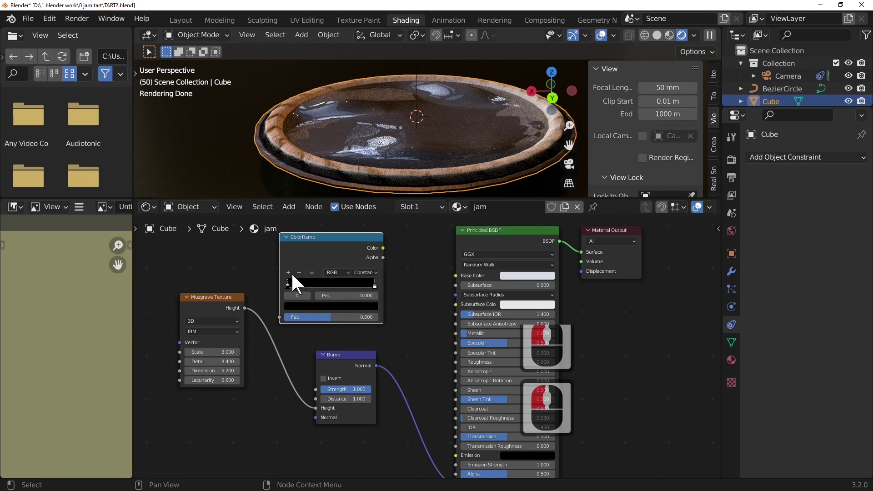
click(295, 280)
drag(295, 279, 463, 288)
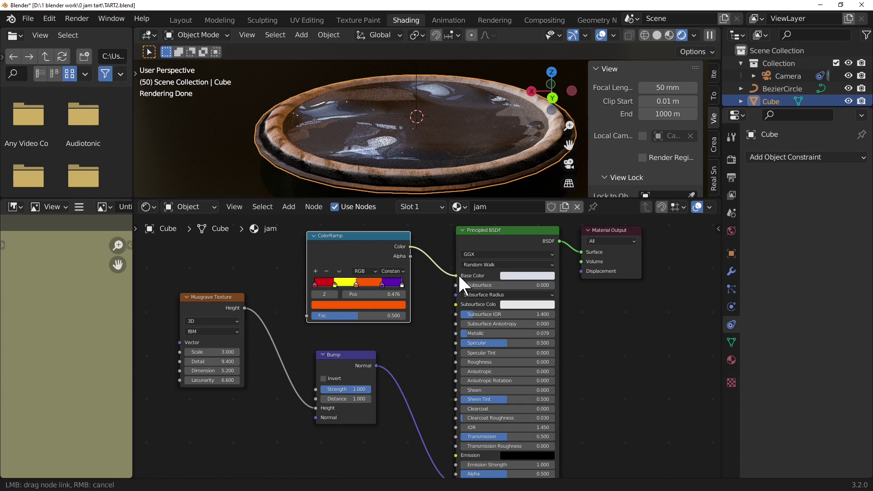
drag(466, 284, 377, 357)
drag(378, 357, 285, 262)
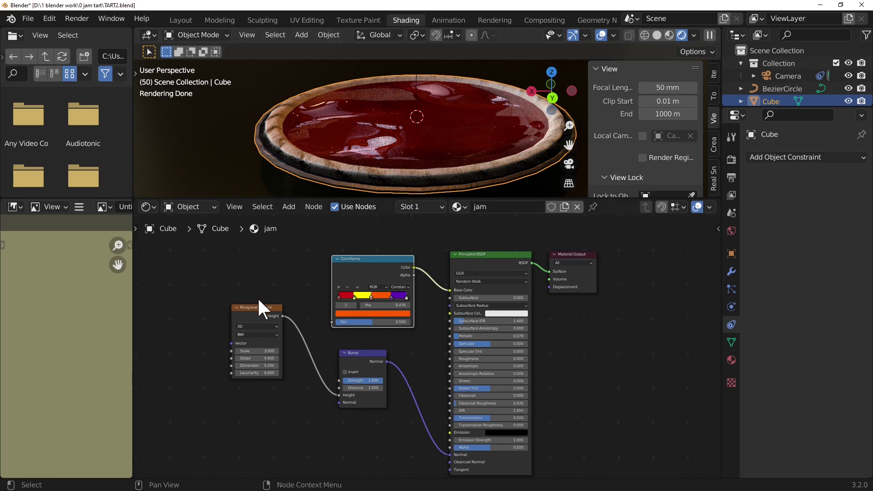
drag(236, 349, 292, 211)
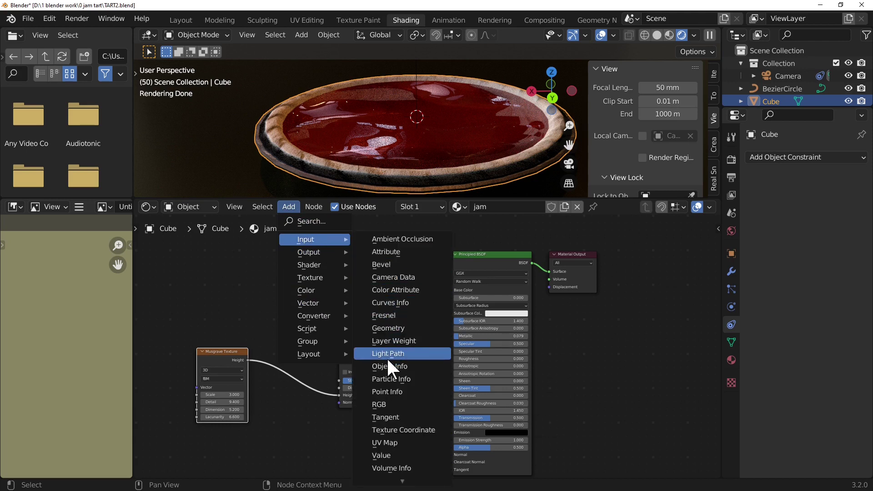
Add an Object Info node and connect its Random output to the ColorRamp factor
click(393, 369)
click(186, 262)
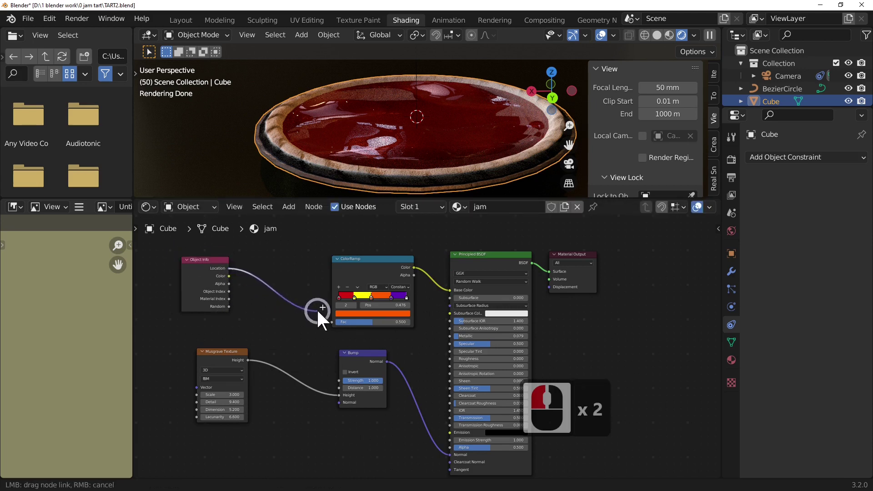
click(267, 276)
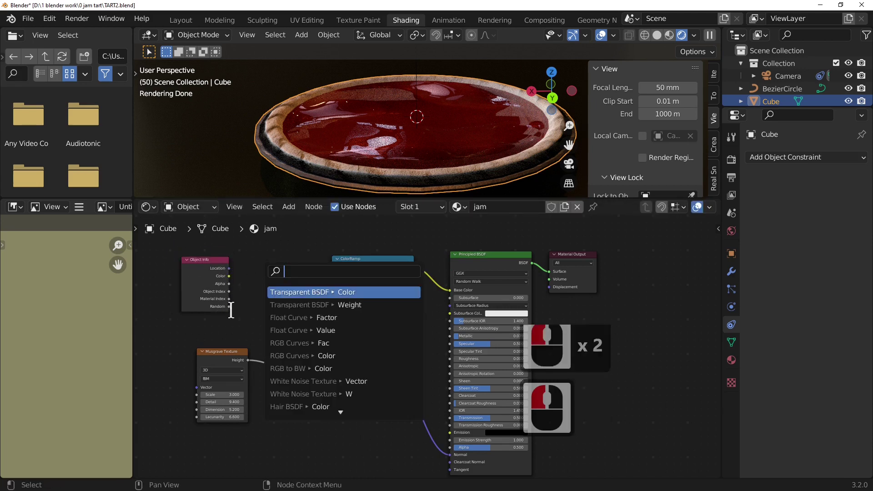
click(248, 312)
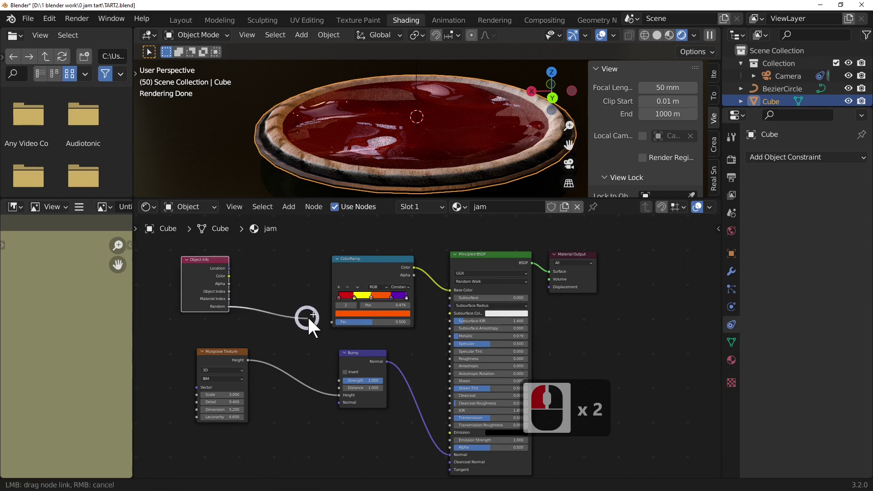
click(343, 325)
Look down on the table from top view, zoomed out ready to place tart copies
key(7)
scroll(down, 3)
scroll(down, 3)
scroll(down, 3)
Duplicate tarts and place the copies at new spots across the table
key(d)
key(g)
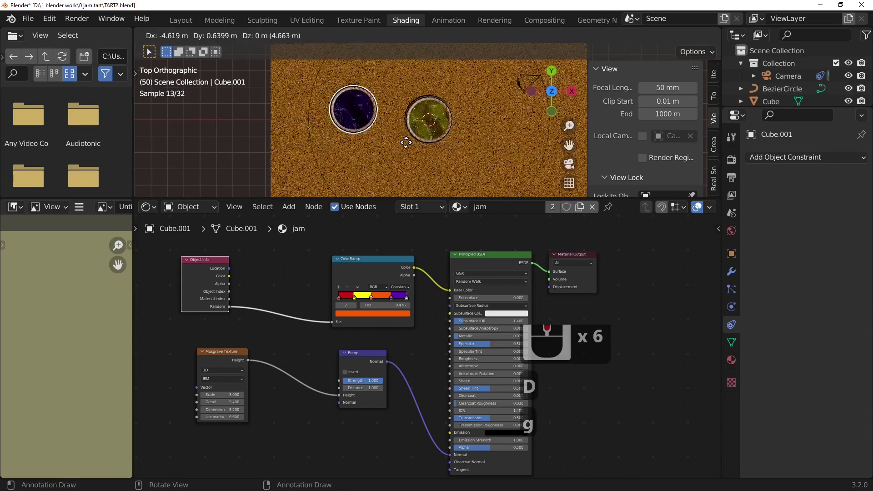
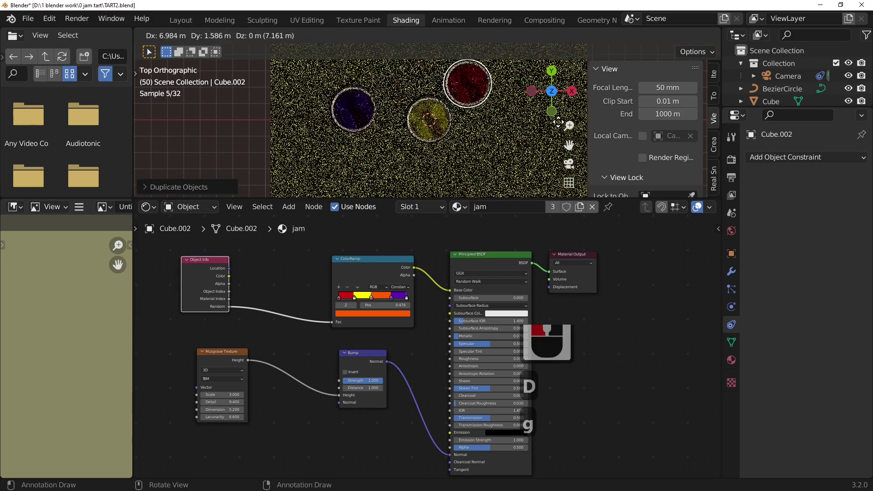
click(563, 128)
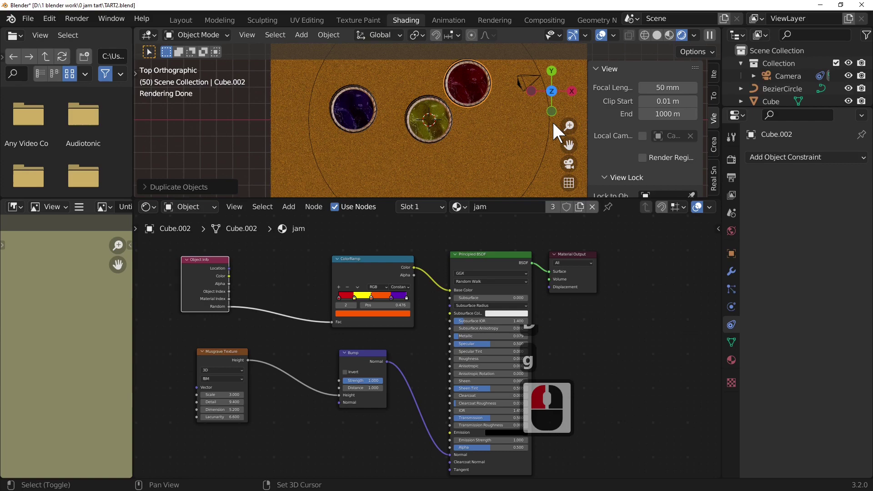
key(d)
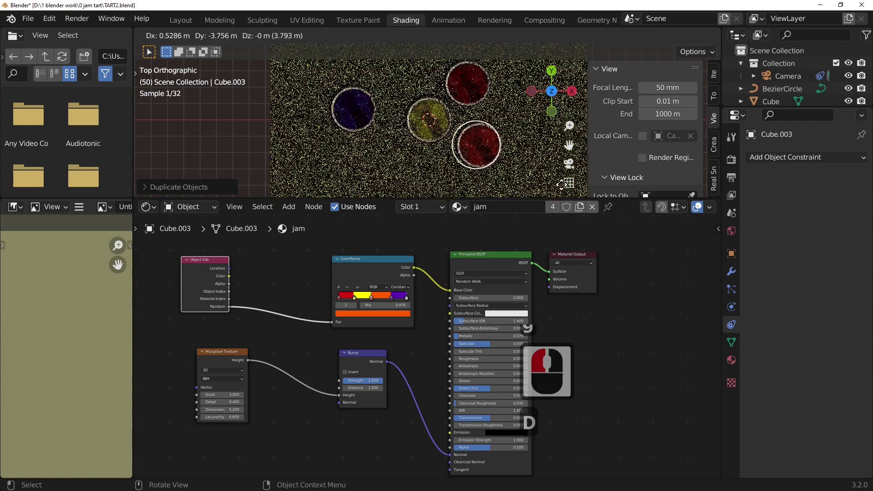
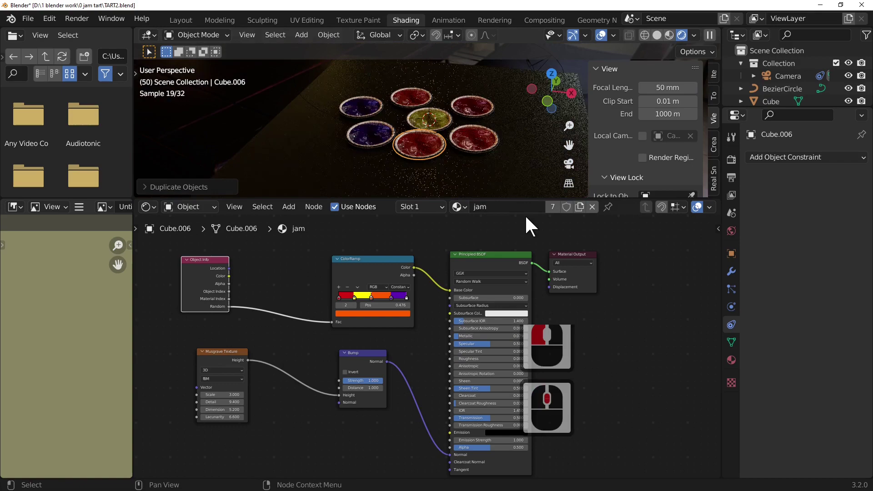
Switch to the camera view and frame the spread of coloured tarts
key(0)
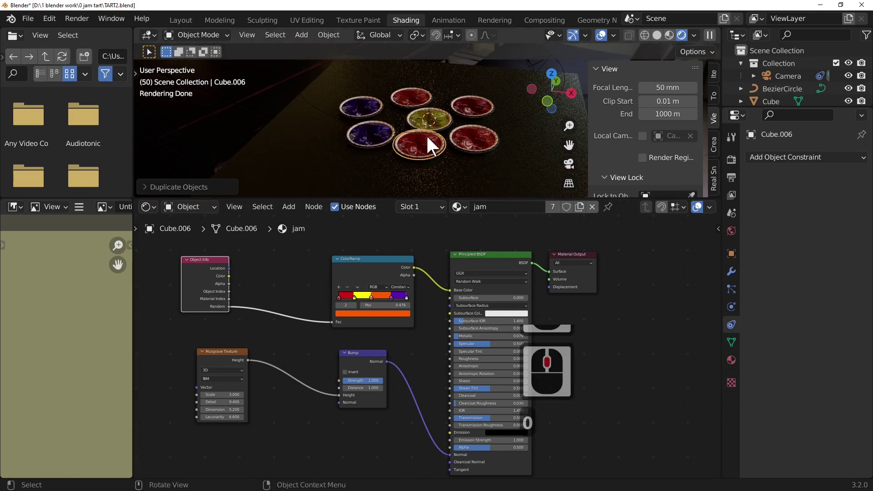
key(0)
scroll(down, 3)
scroll(down, 3)
scroll(down, 3)
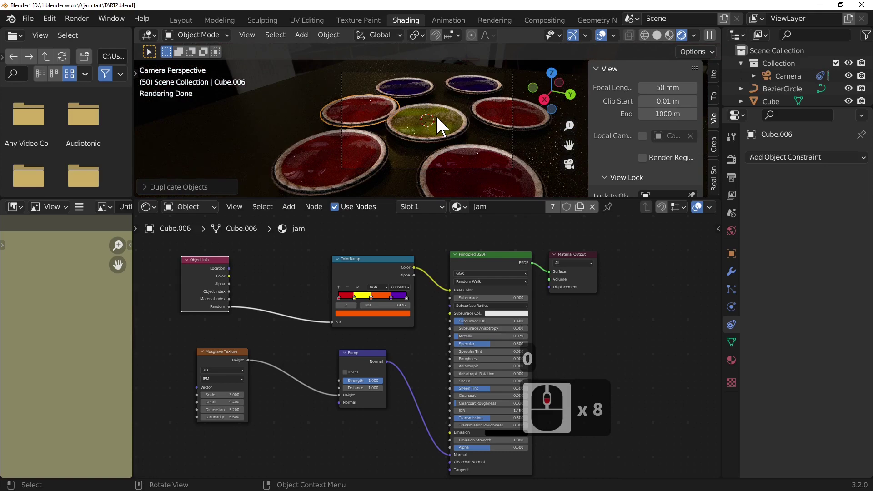
scroll(down, 3)
Render the camera view with F12, inspect the result, then close the render window
key(F12)
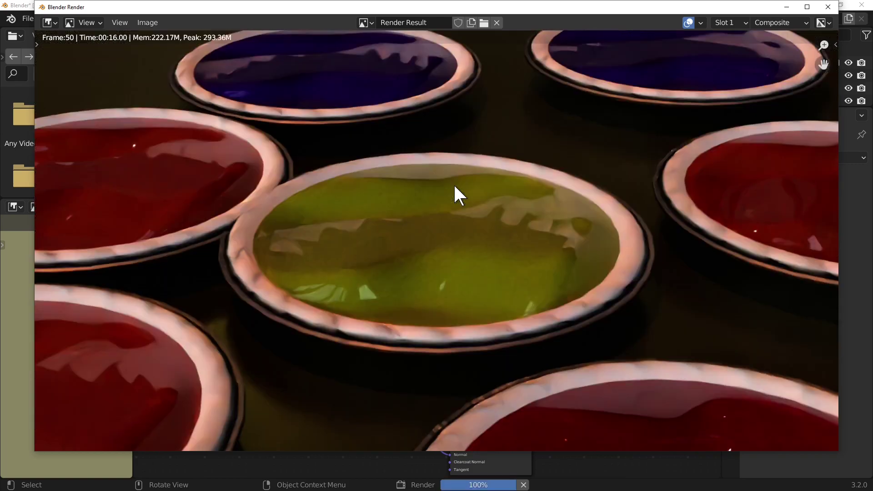
scroll(down, 3)
click(306, 251)
key(Escape)
click(377, 128)
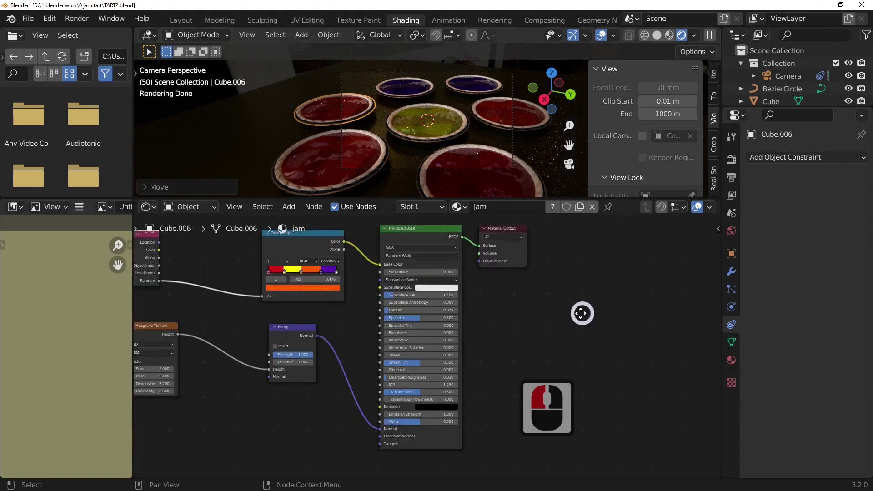
Orbit over the tarts for a closer look at the yellow one, then back over the table
middle_click(663, 366)
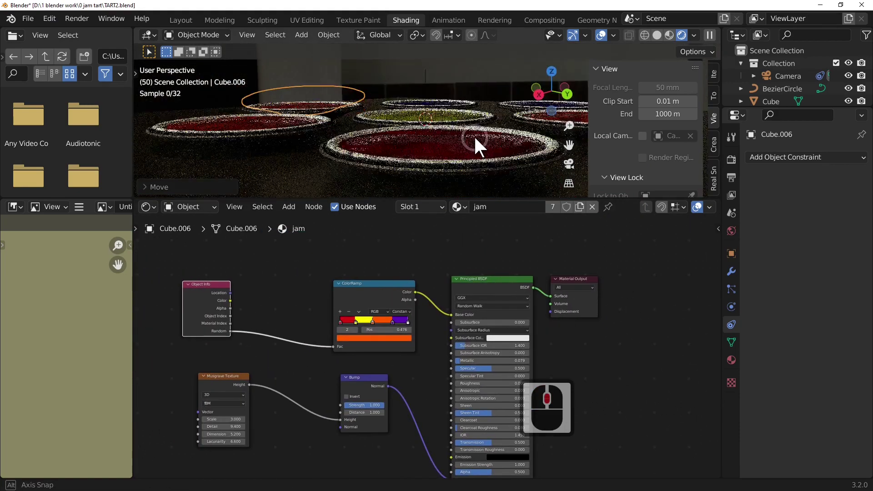
middle_click(492, 148)
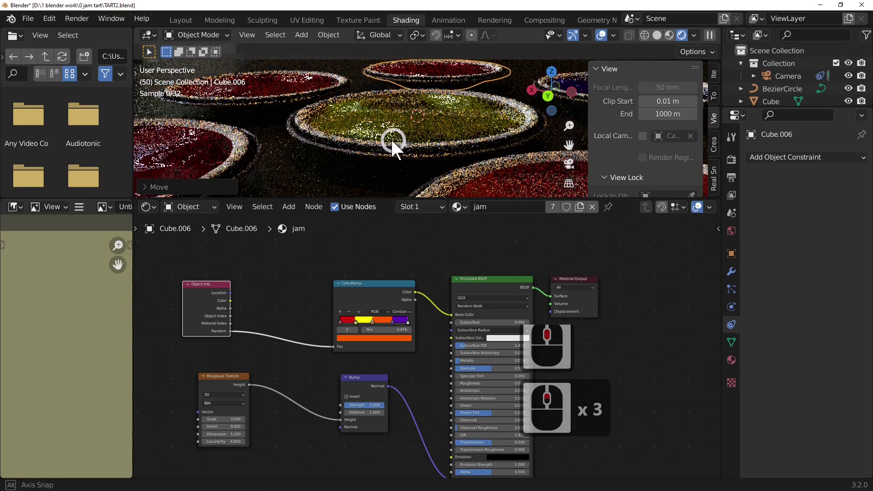
double_click(833, 157)
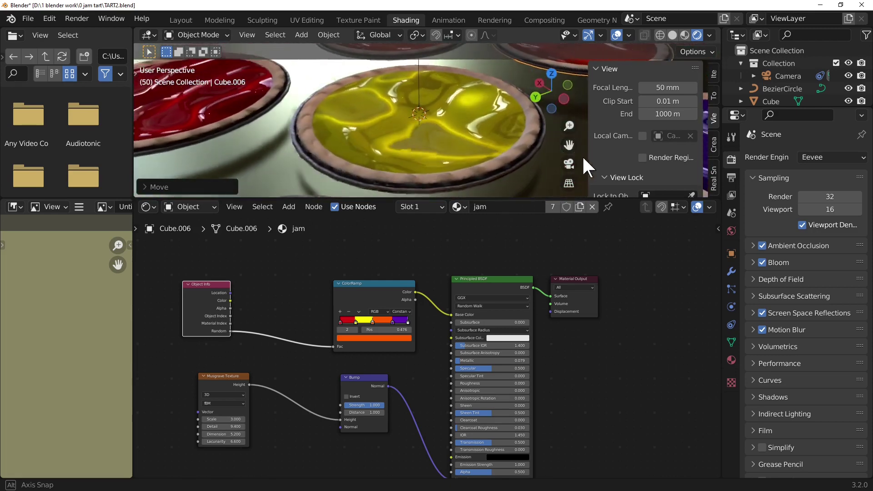
middle_click(335, 136)
middle_click(334, 135)
Set the render engine to Cycles with GPU Compute in Render Properties
scroll(down, 3)
scroll(down, 3)
scroll(up, 3)
scroll(up, 3)
scroll(down, 3)
click(456, 154)
scroll(down, 3)
scroll(up, 3)
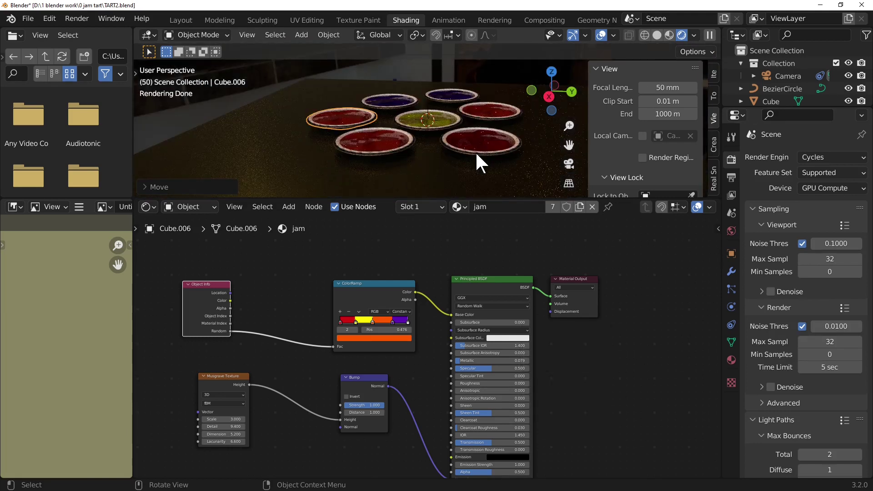